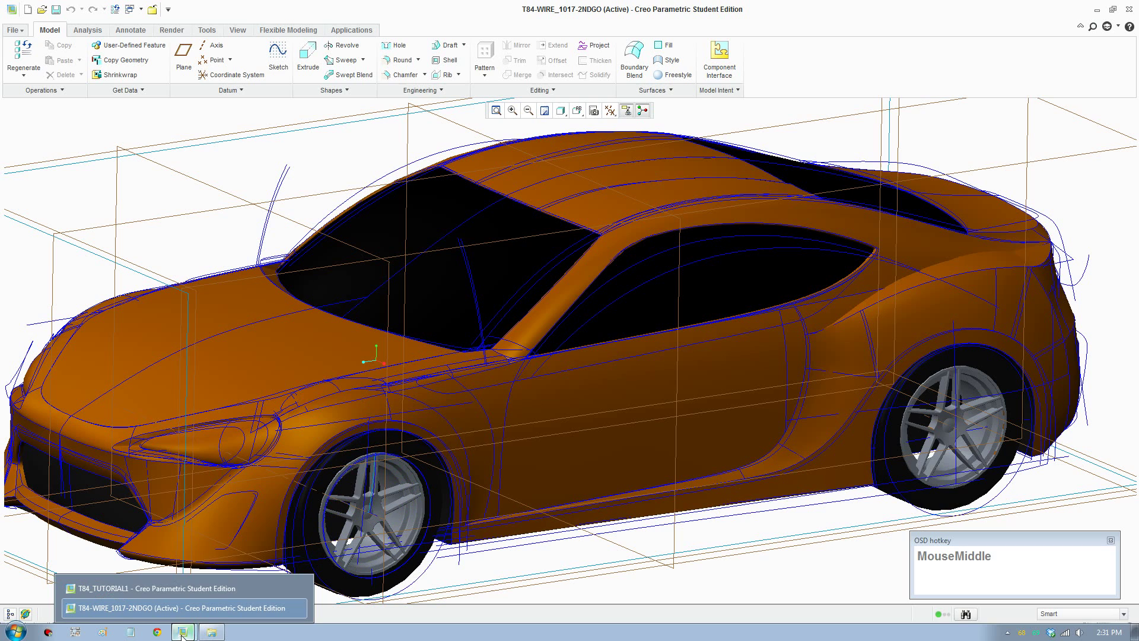
Leave the finished T84-WIRE car window so the T84_TUTORIAL1 blueprint part becomes active.
key(F8)
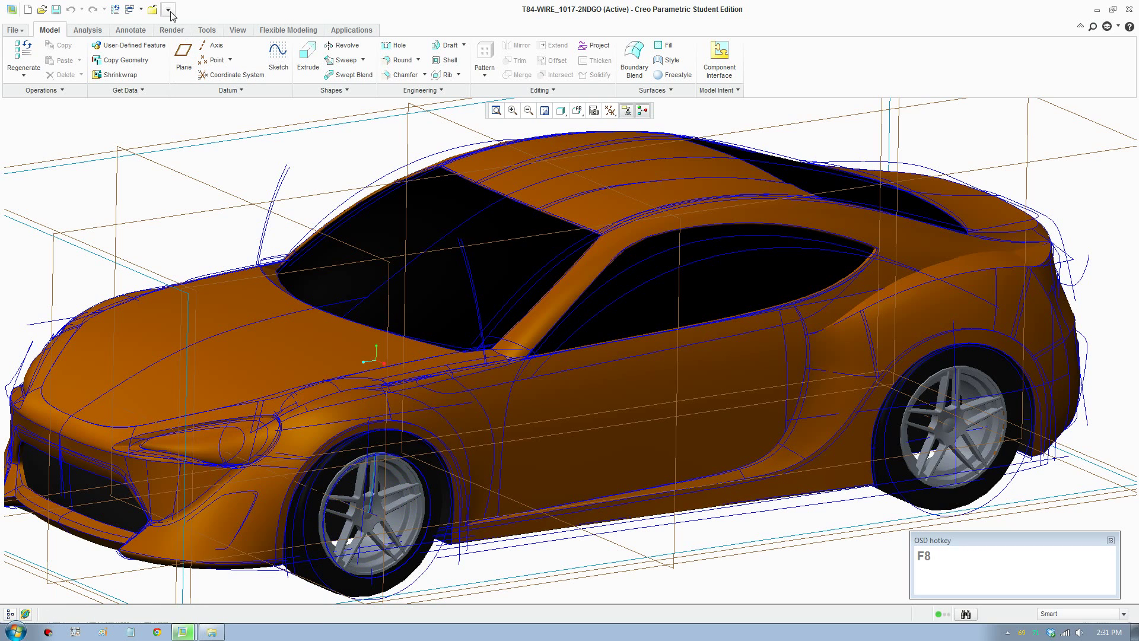
click(15, 31)
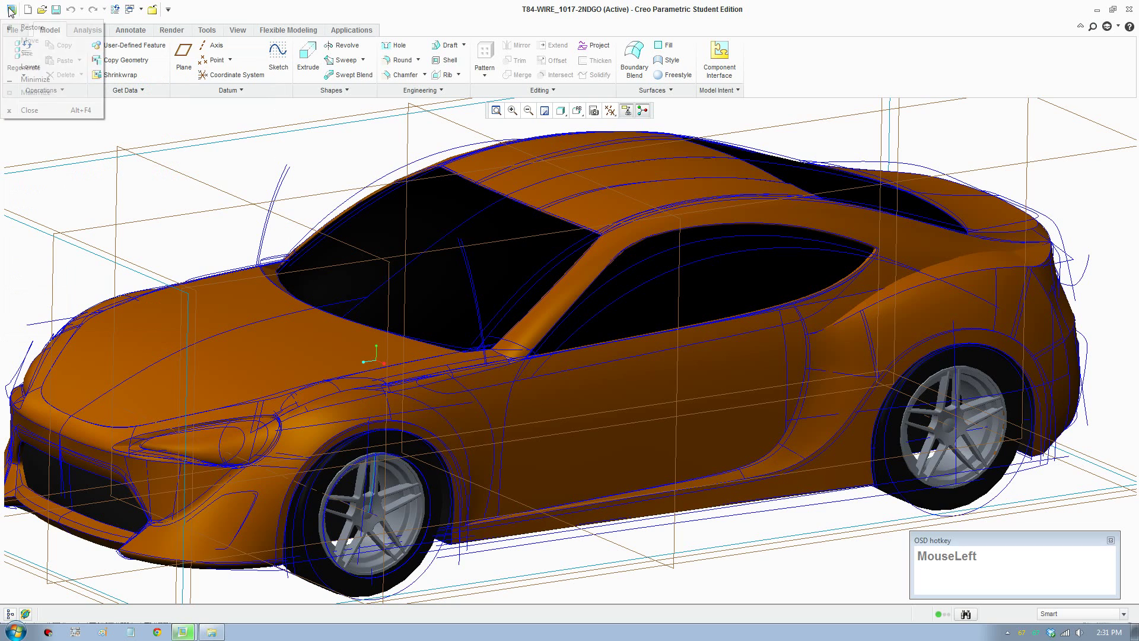
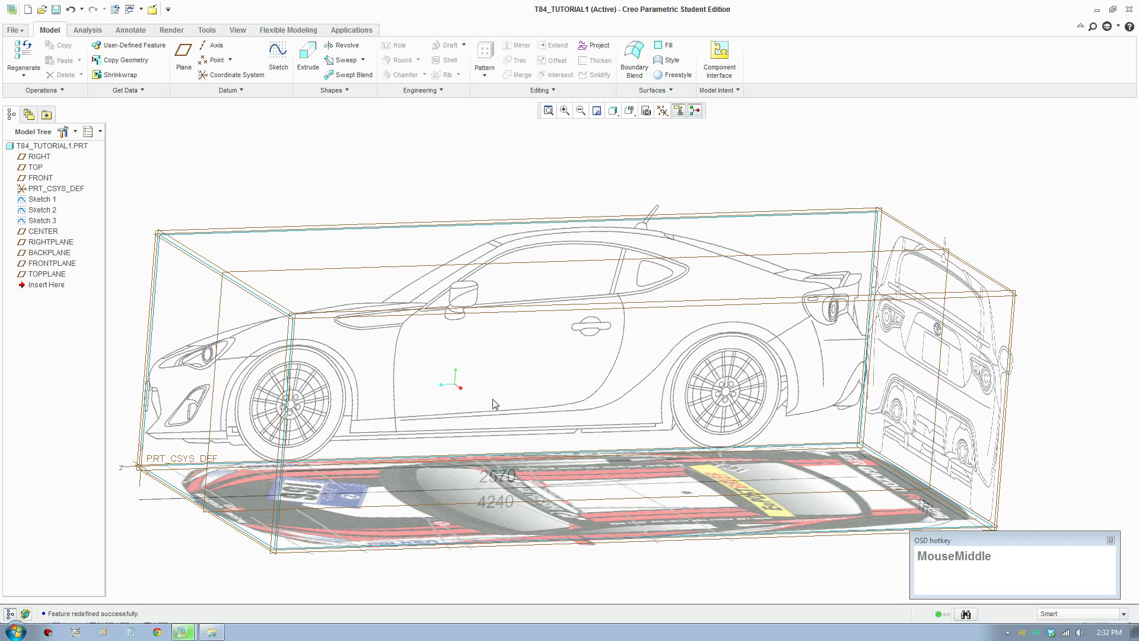
scroll(up, 3)
scroll(down, 3)
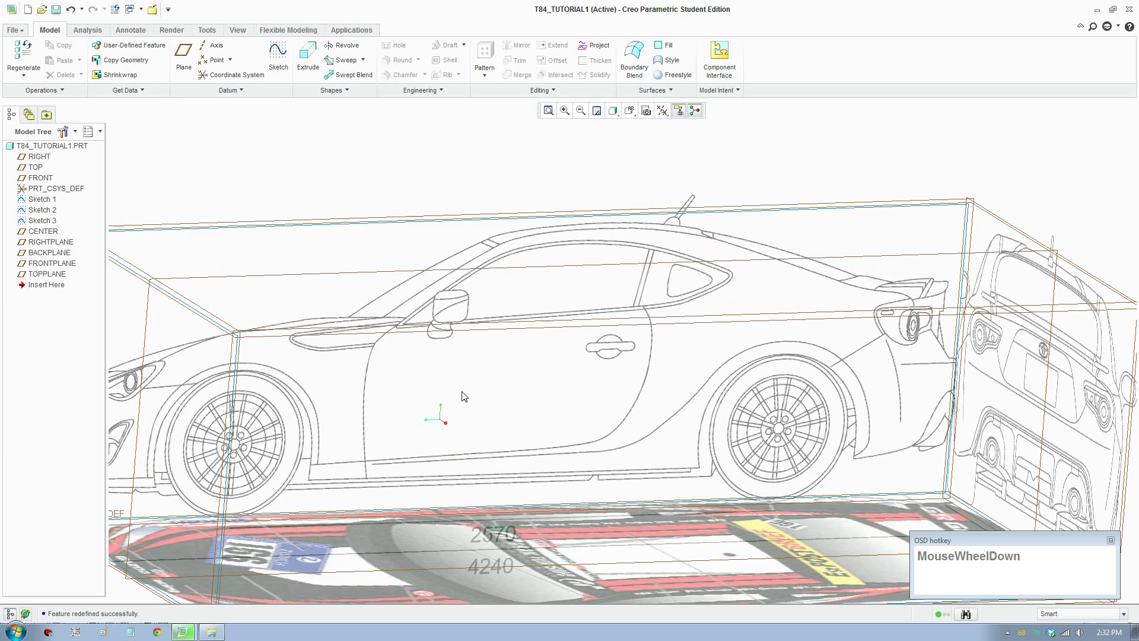
scroll(up, 3)
scroll(down, 3)
middle_click(531, 369)
scroll(up, 3)
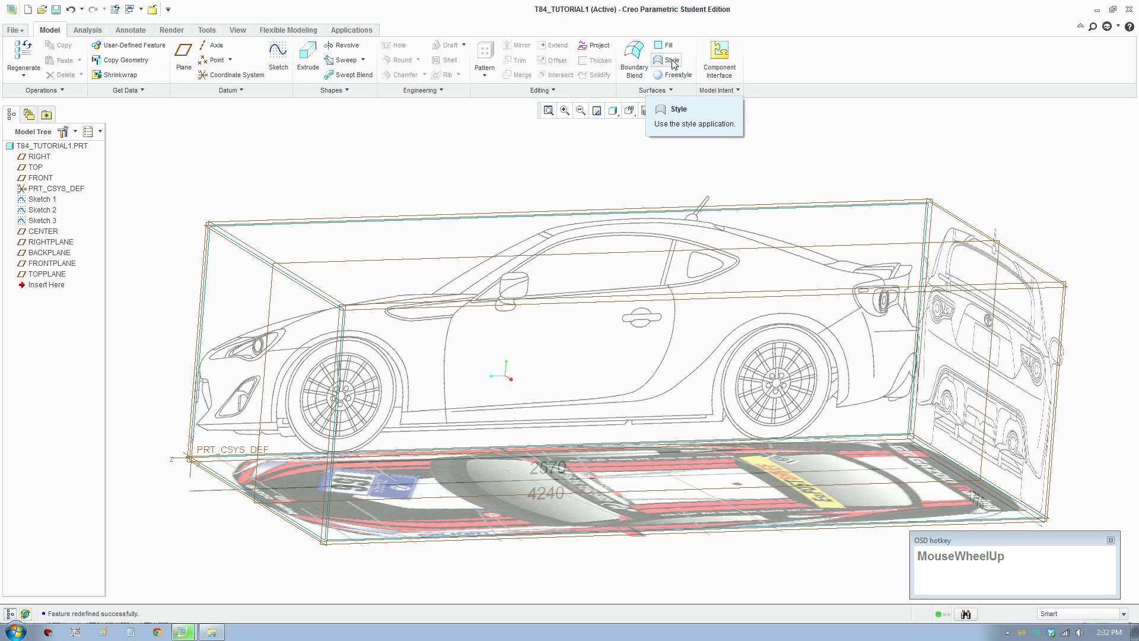
Start a Style feature from the Surfaces group with CENTER as the active curve plane.
click(676, 65)
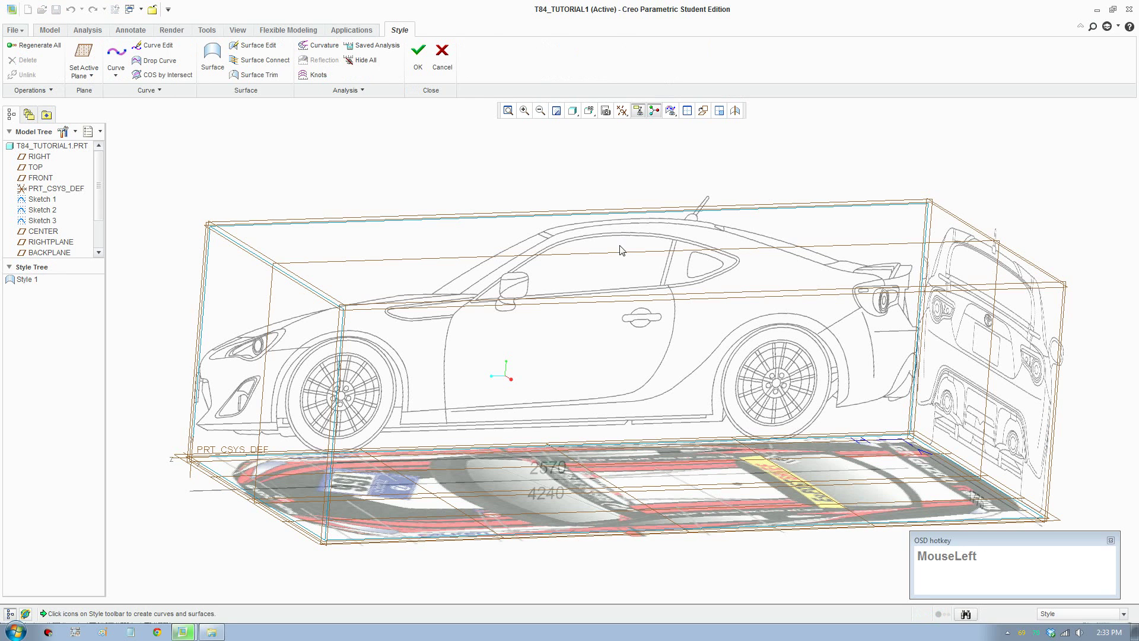
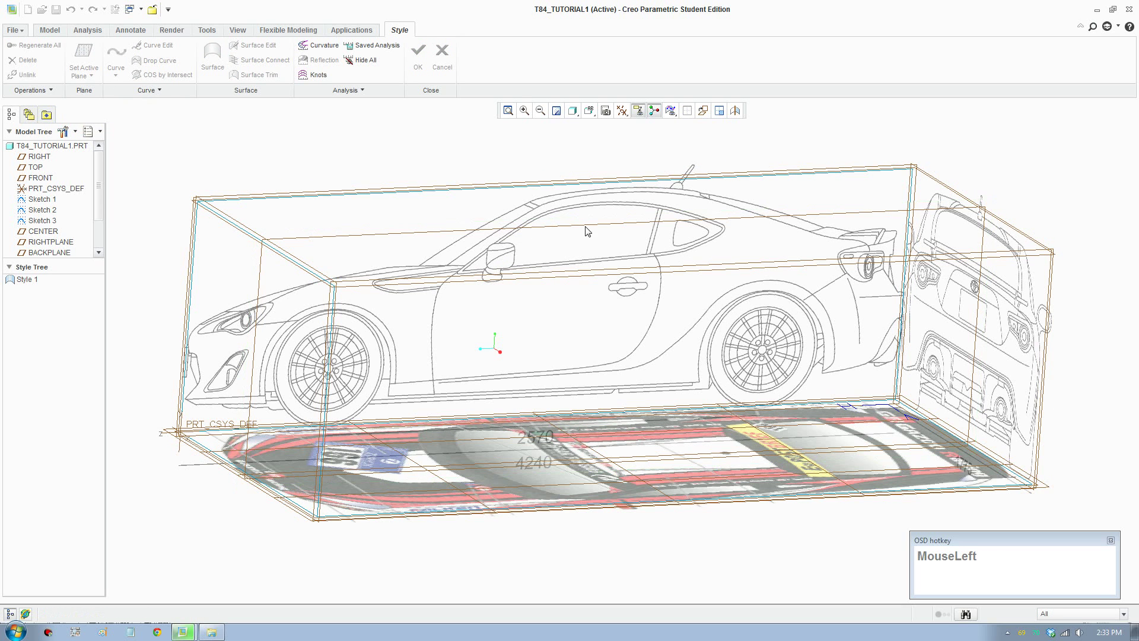
scroll(down, 3)
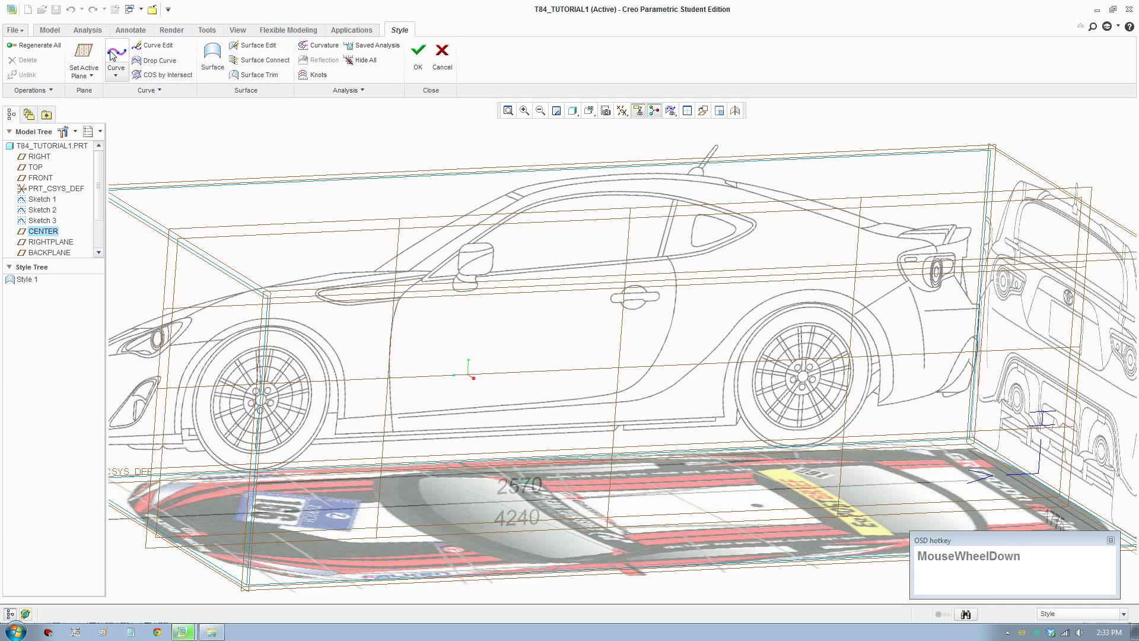
Sketch a planar Style curve along the roof outline in the side blueprint view.
click(115, 55)
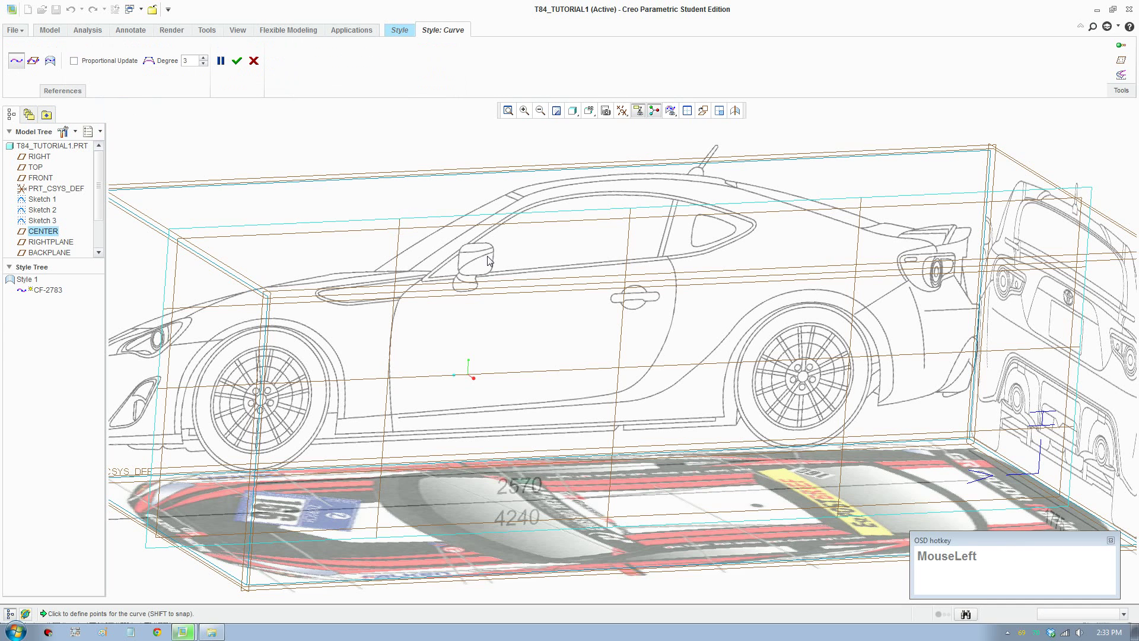
scroll(up, 3)
scroll(down, 3)
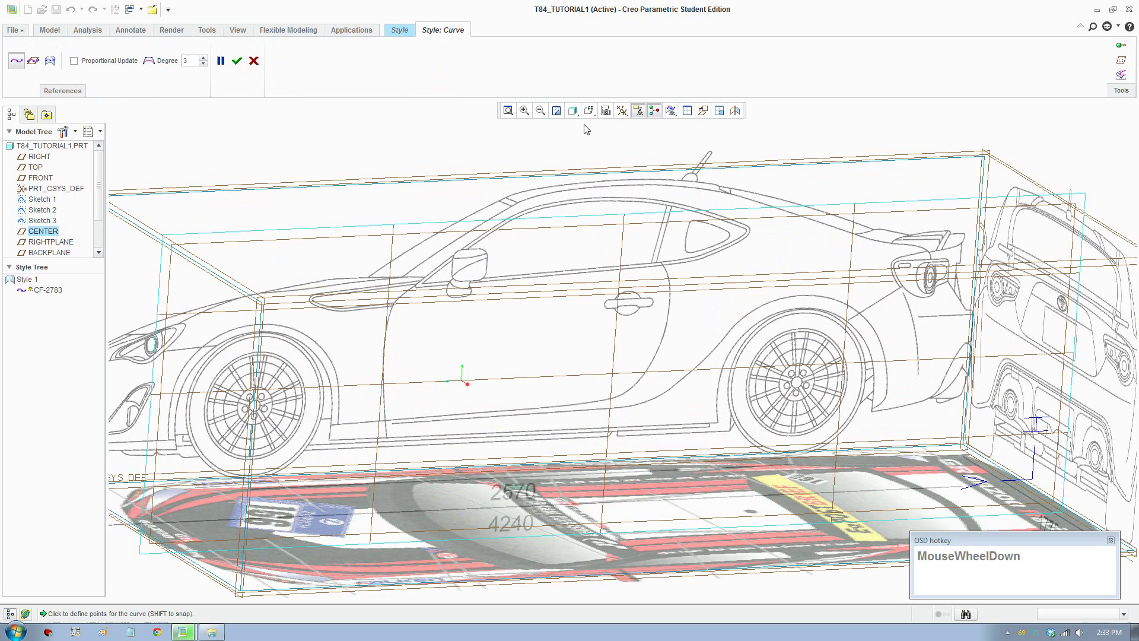
click(597, 113)
scroll(down, 3)
click(591, 112)
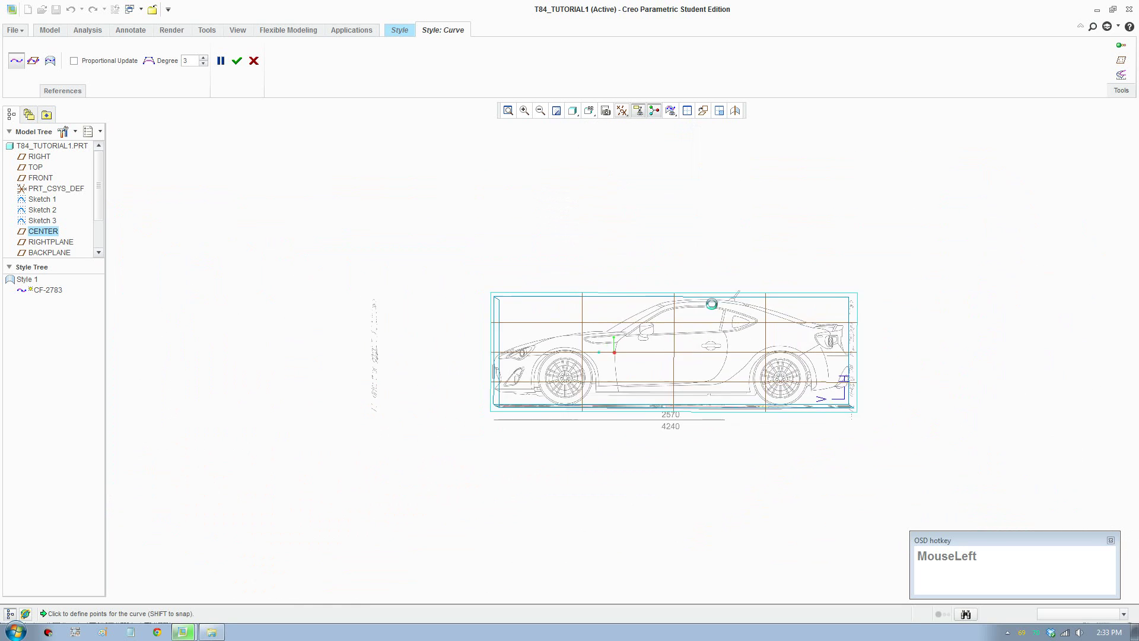
scroll(down, 3)
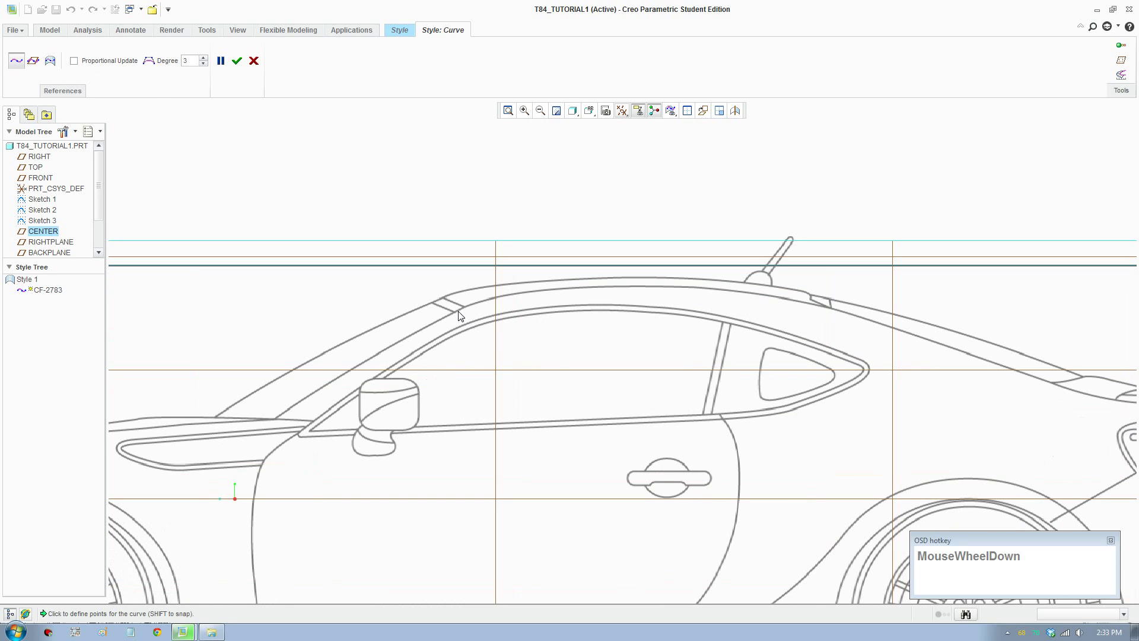
drag(468, 313, 502, 314)
Curve-edit CF-2783: adjust its rear end tangent, move a point onto the roofline and delete extra points.
scroll(down, 3)
drag(556, 280, 727, 273)
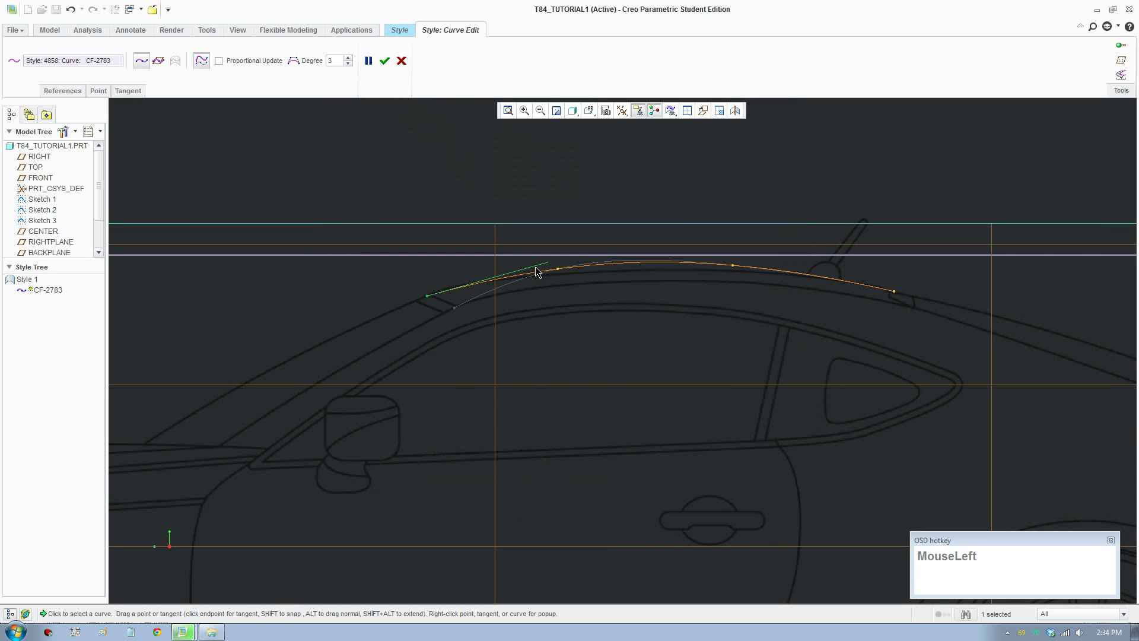
scroll(down, 3)
drag(569, 268, 998, 298)
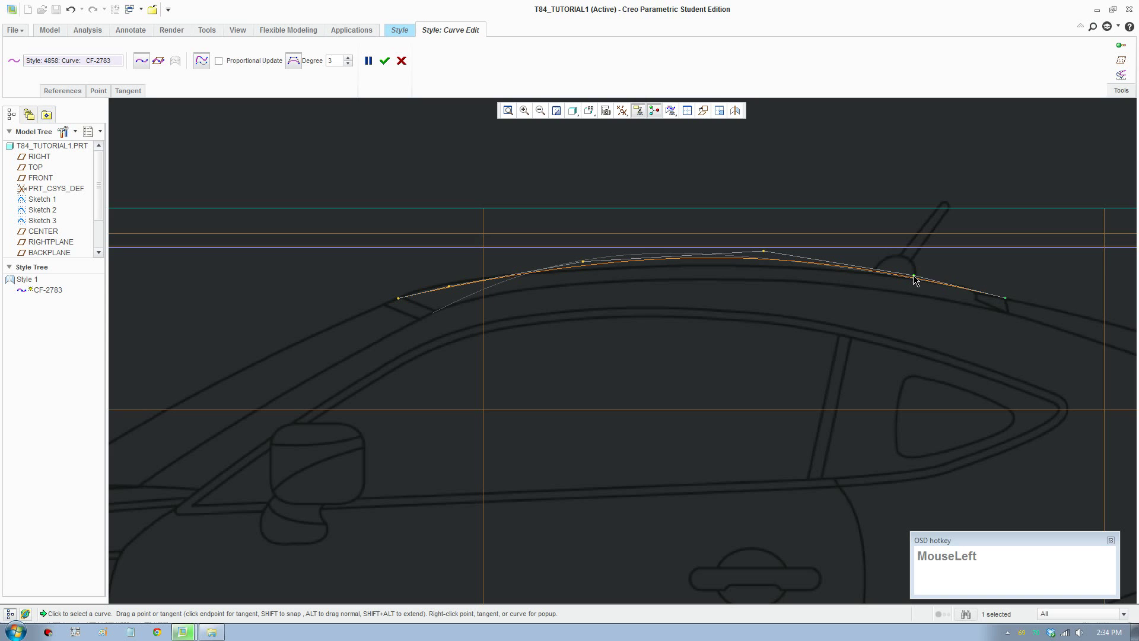
right_click(918, 278)
drag(947, 336, 458, 290)
right_click(455, 288)
click(486, 347)
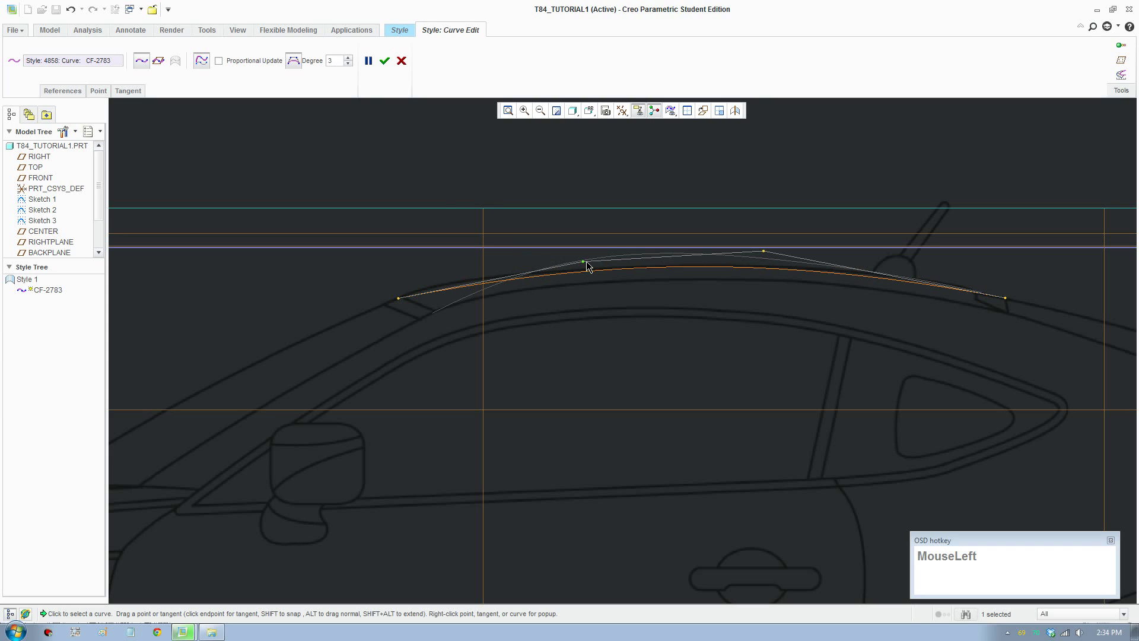
Adjust the front-end tangent so CF-2783 hugs the roofline, and accept the edit.
drag(588, 264, 593, 265)
drag(590, 264, 661, 265)
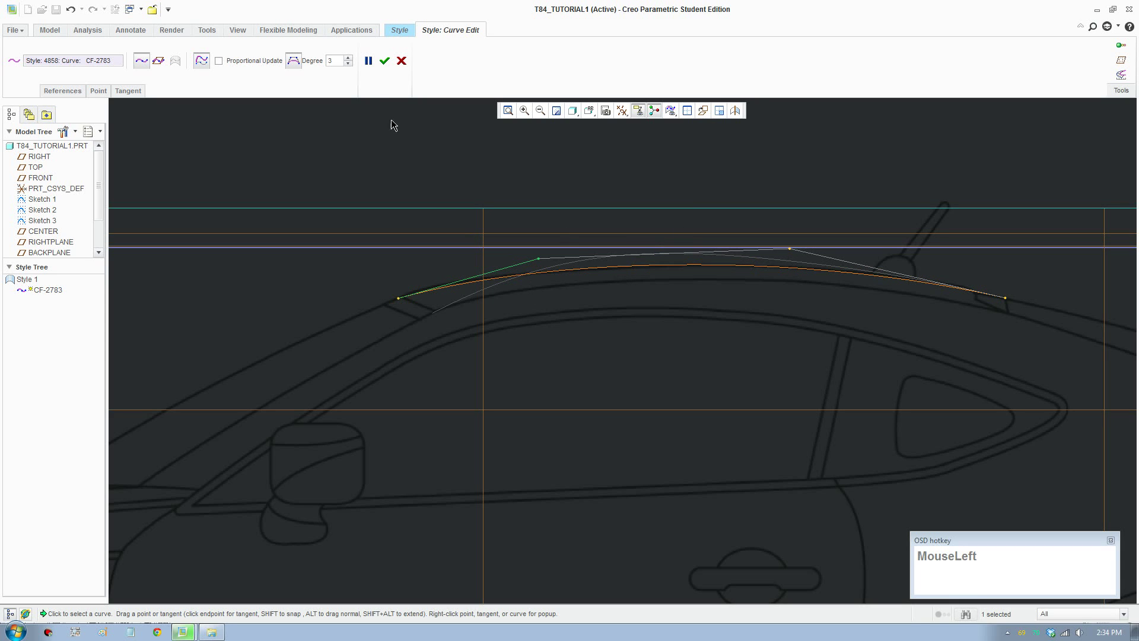
scroll(up, 3)
Orbit the model to see the blueprint box from an angle.
middle_click(695, 399)
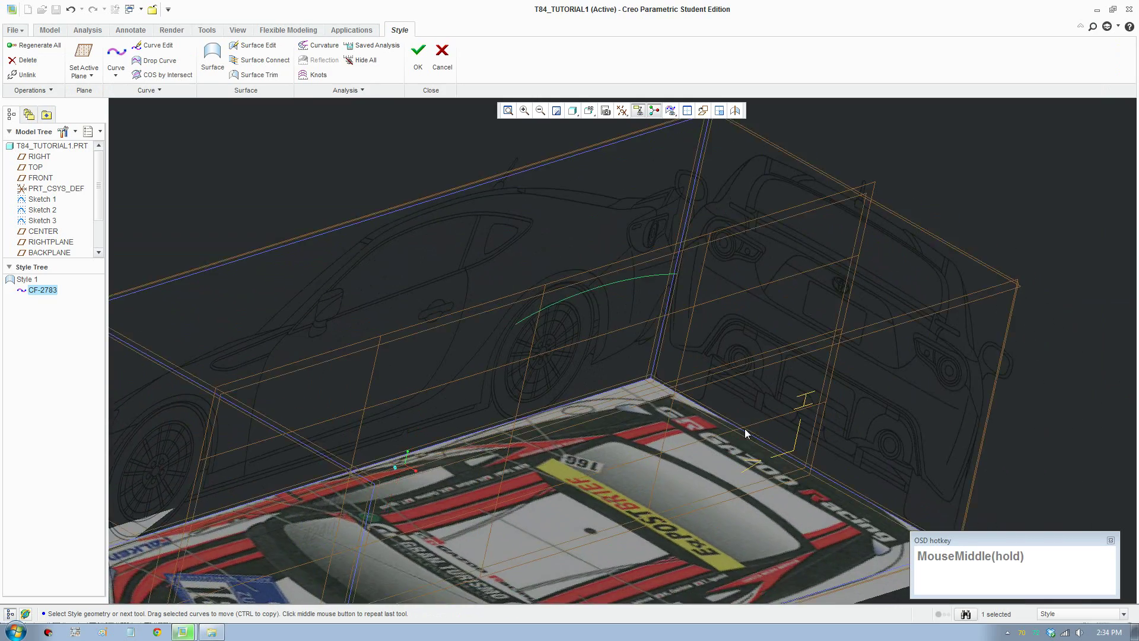
scroll(up, 3)
middle_click(740, 427)
scroll(down, 3)
middle_click(726, 407)
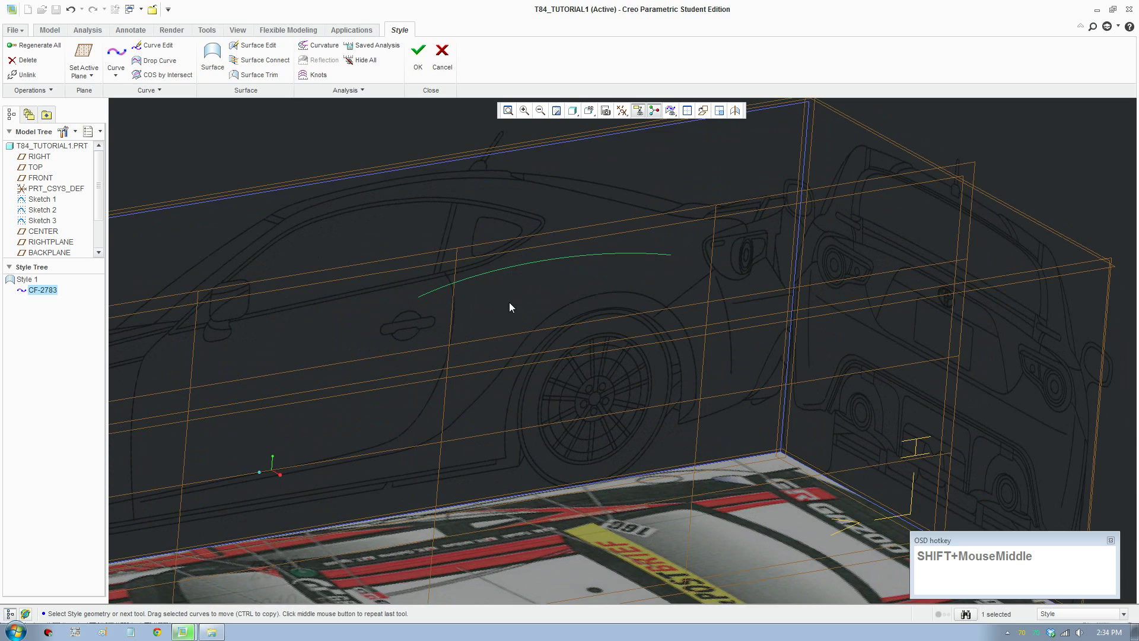
scroll(up, 3)
middle_click(539, 304)
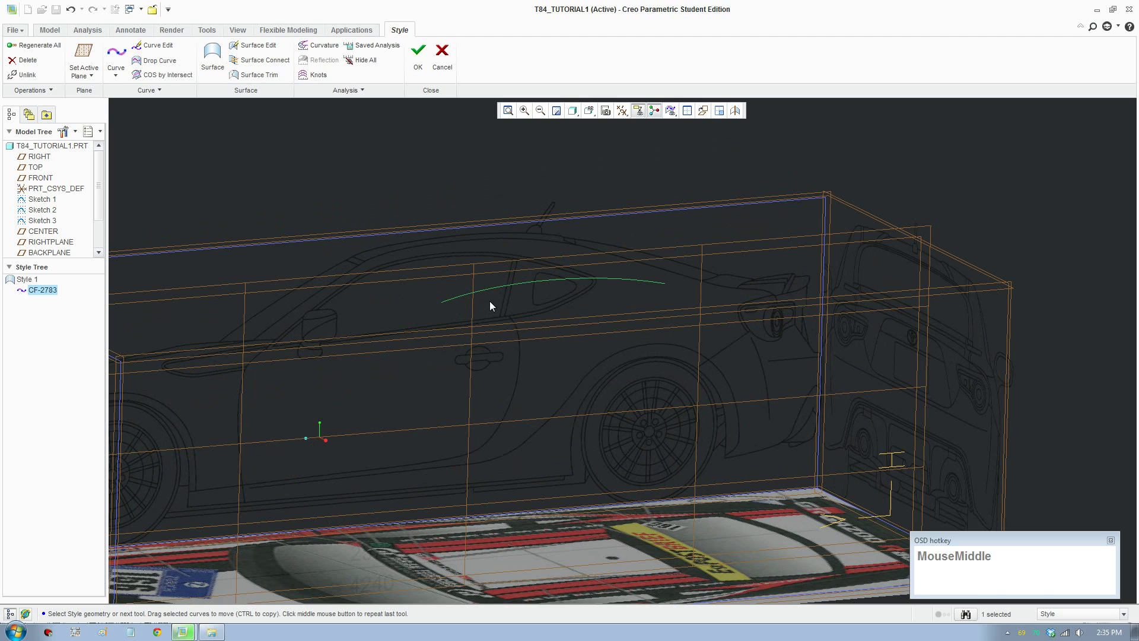
scroll(down, 3)
Start Set Active Plane to choose a new plane for the next curves.
click(83, 64)
scroll(up, 3)
drag(676, 335, 699, 306)
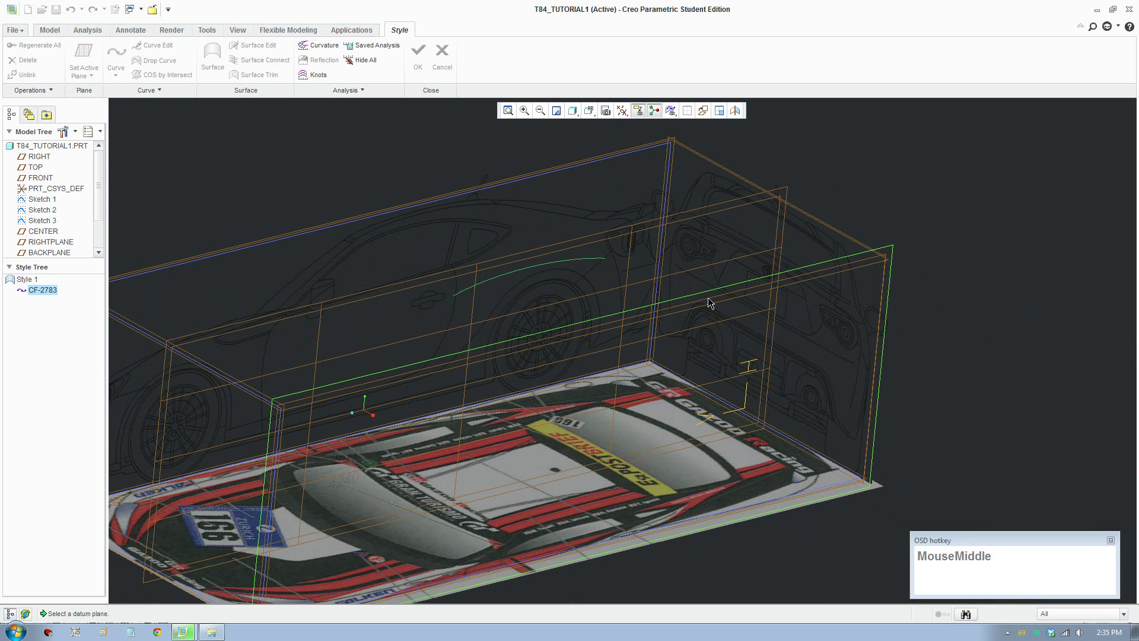
Make RIGHTPLANE active and sketch the second roof curve CF-2784 just below the first.
click(714, 301)
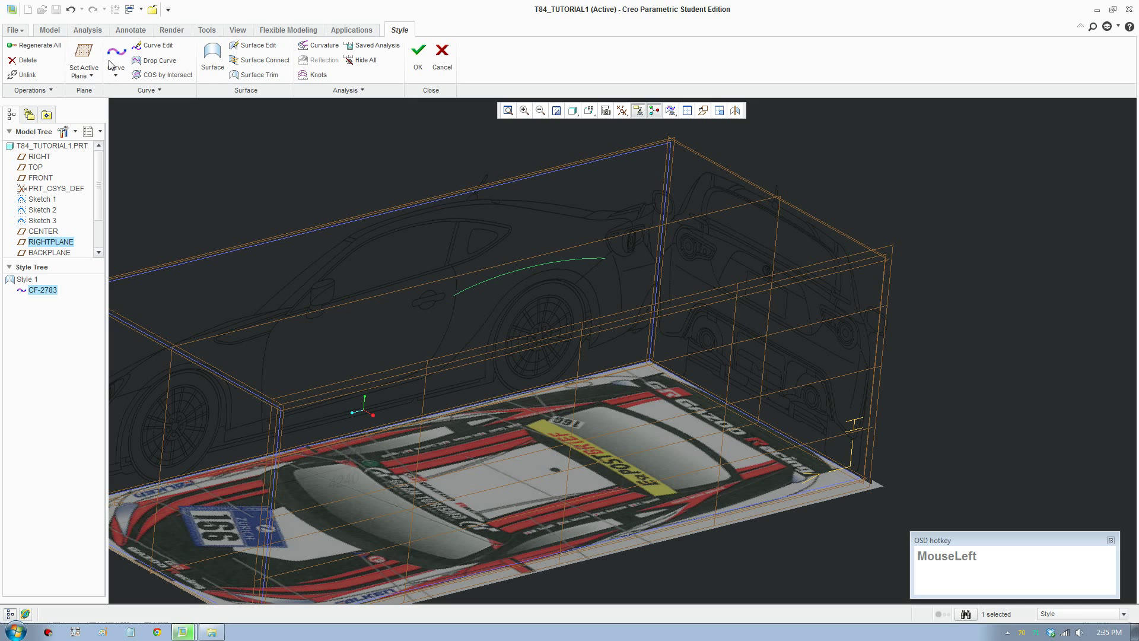
scroll(down, 3)
click(623, 198)
scroll(down, 3)
scroll(down, 3)
drag(298, 311, 258, 83)
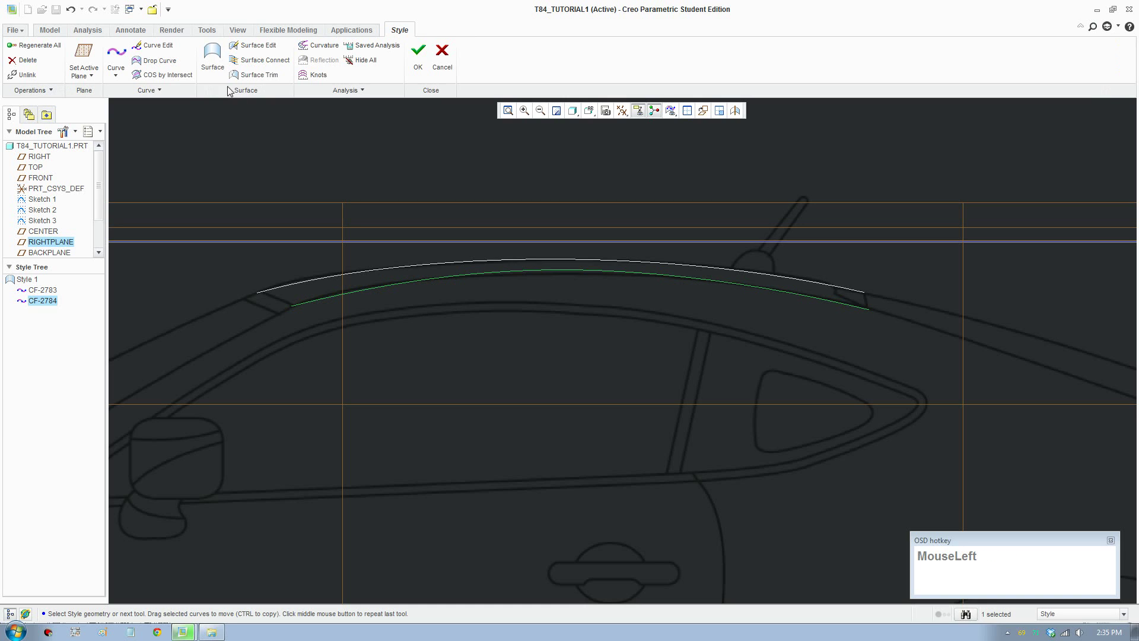
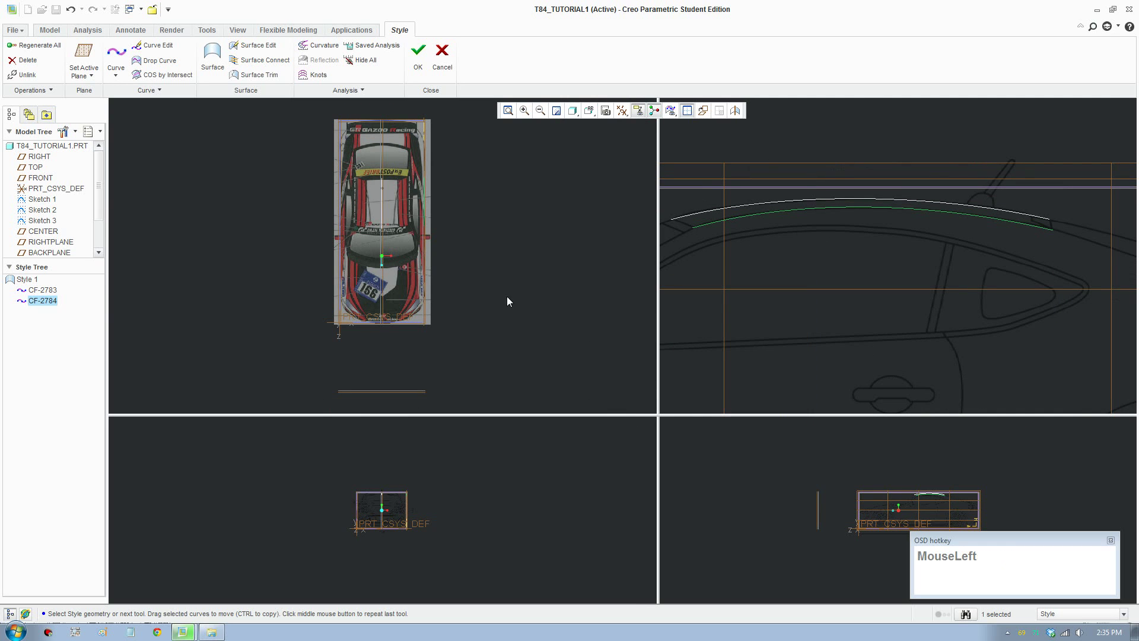
Select CF-2784 in the four-view layout and begin a Curve Edit on it.
scroll(down, 3)
scroll(up, 3)
click(770, 217)
scroll(down, 3)
click(451, 284)
Drag CF-2784's points in the top viewport toward the roof's side edge.
drag(409, 287, 410, 286)
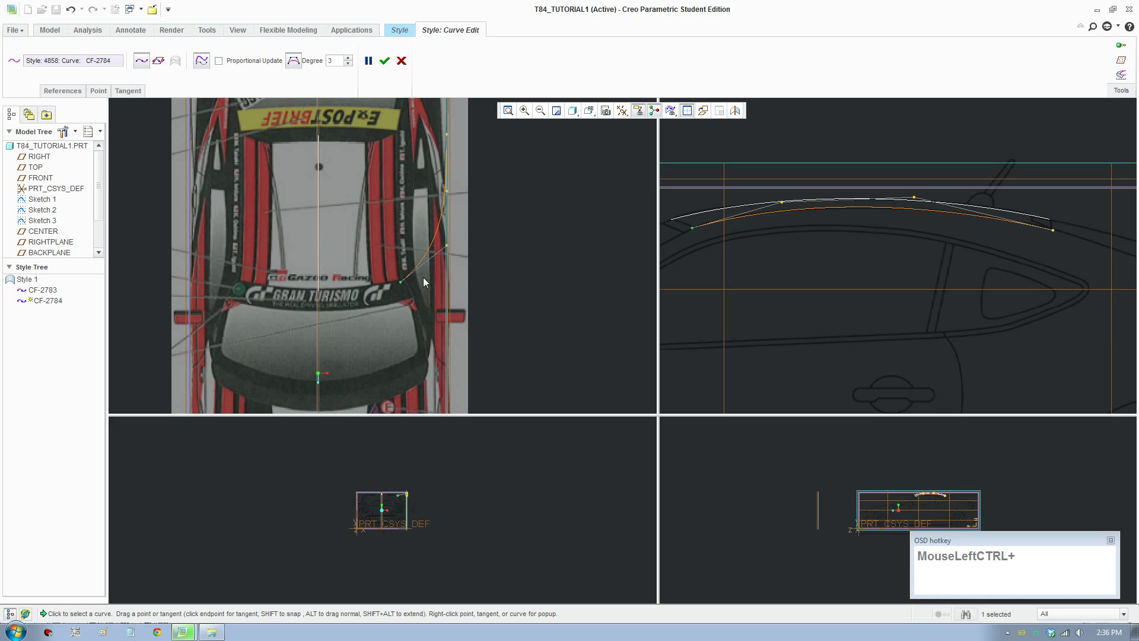
click(446, 248)
drag(387, 246, 450, 190)
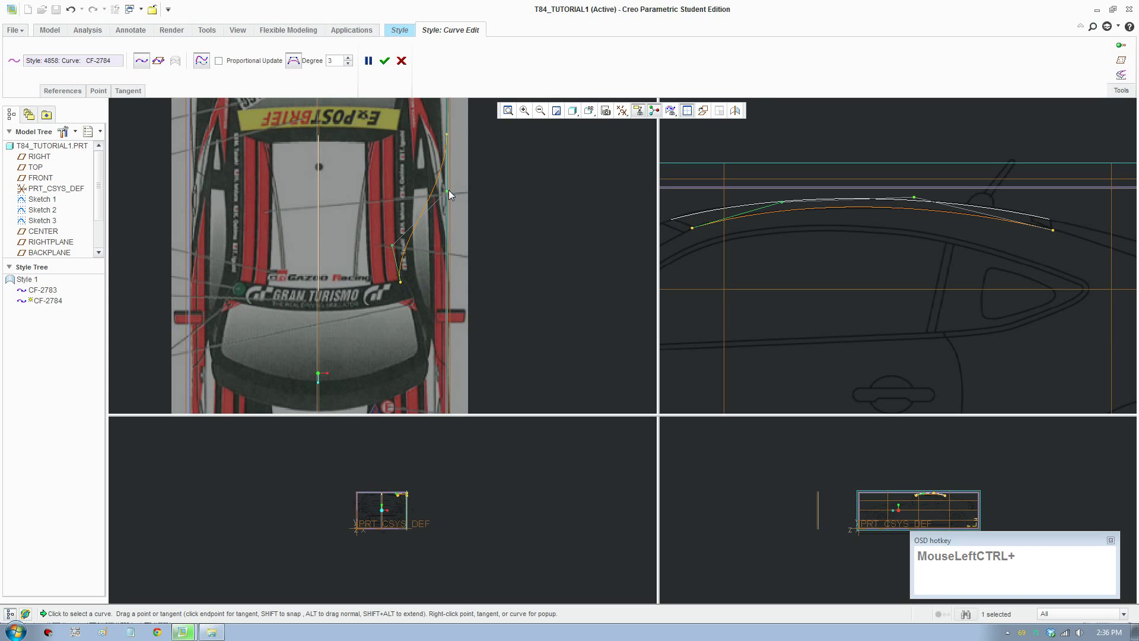
click(430, 194)
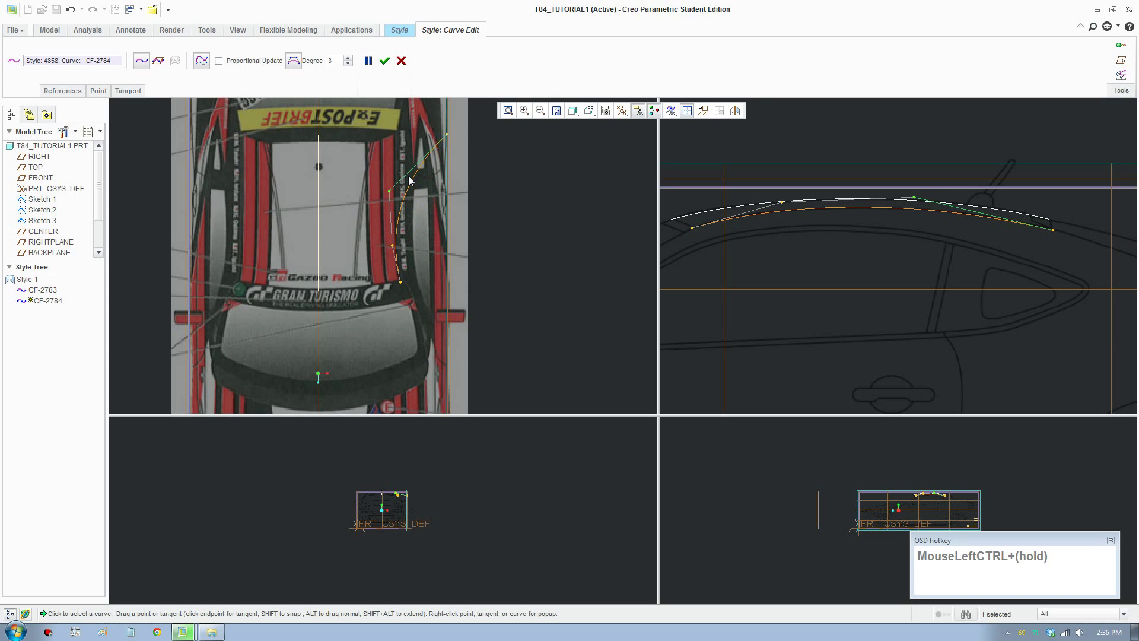
drag(444, 135, 395, 162)
Align the remaining points so the curve runs along the roof's side stripe.
scroll(down, 3)
middle_click(421, 224)
scroll(up, 3)
drag(386, 231, 389, 318)
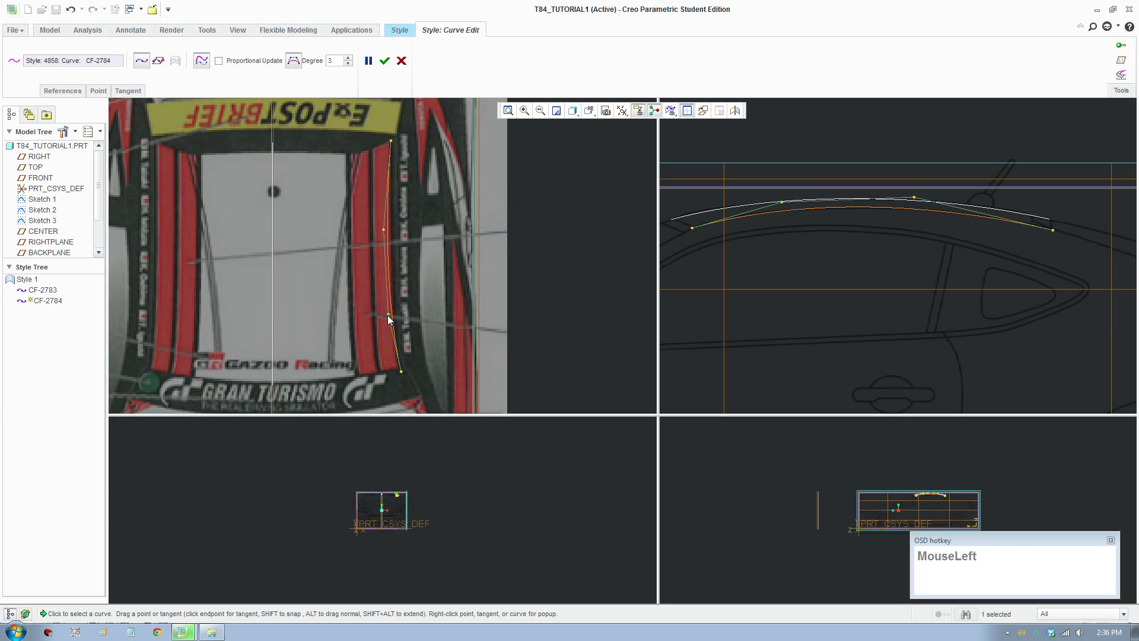
double_click(400, 374)
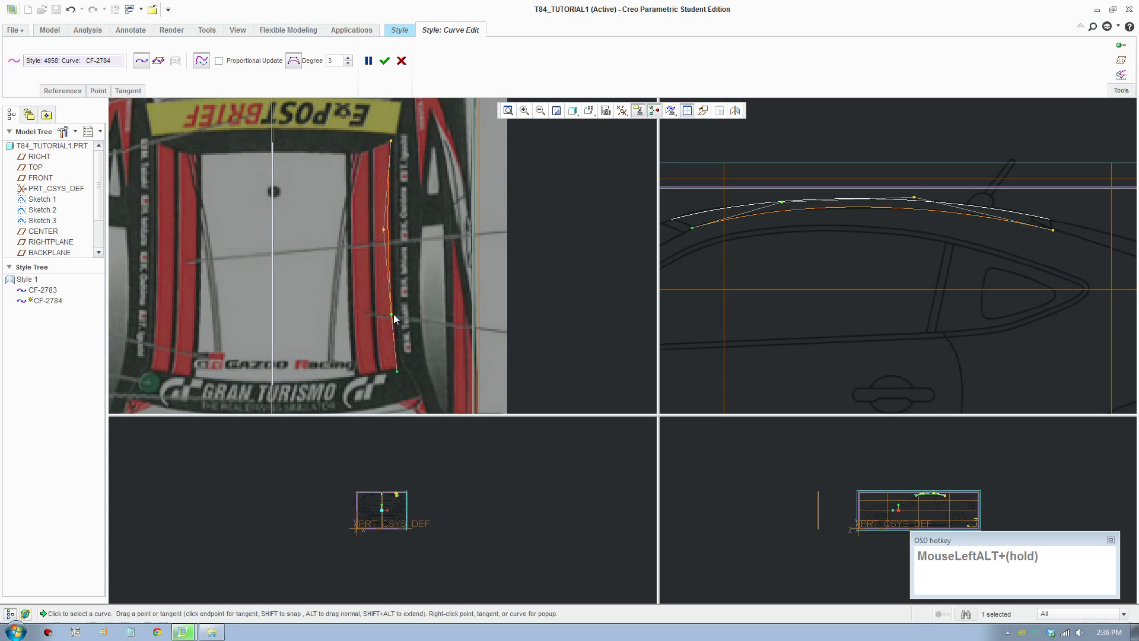
double_click(393, 316)
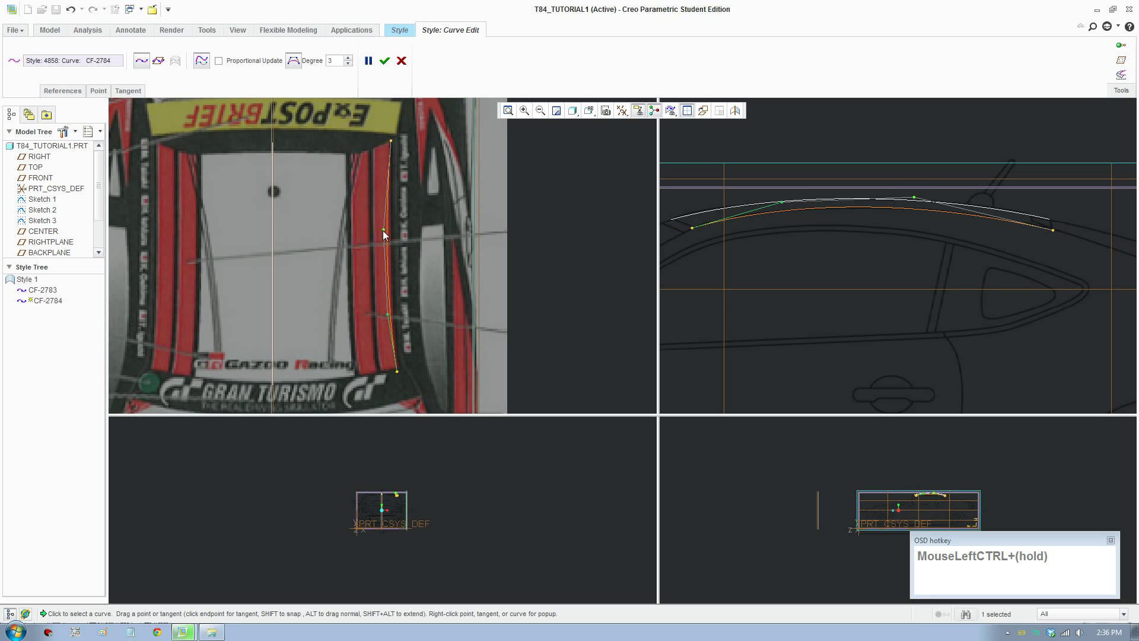
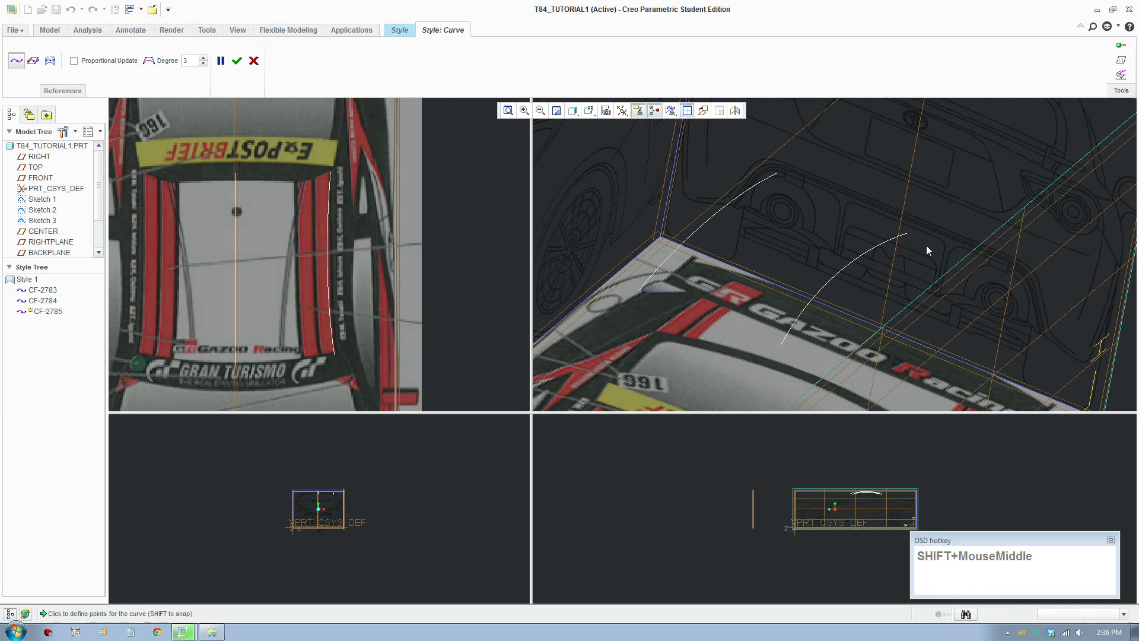
Draw edge curve CF-2785 joining one pair of roof side curve ends.
scroll(down, 3)
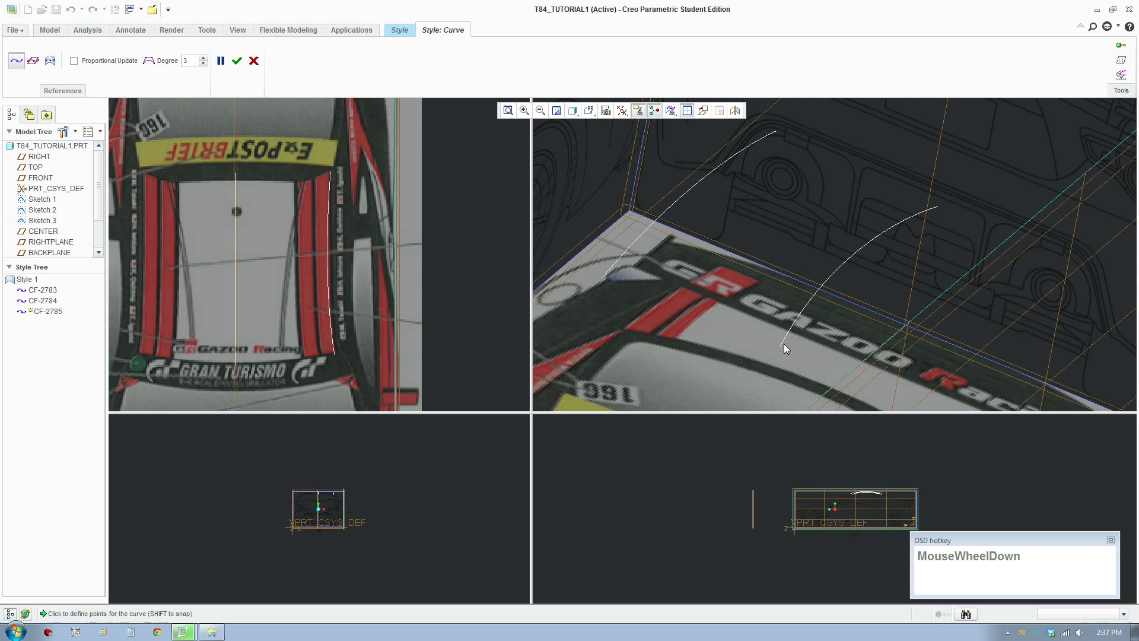
drag(785, 346, 781, 346)
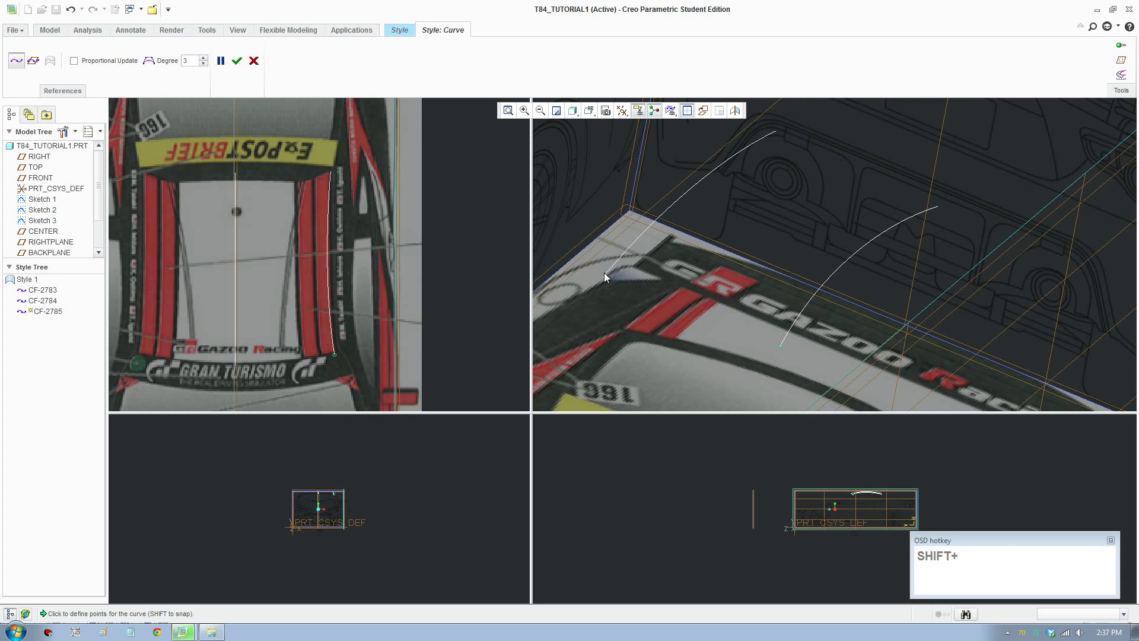
drag(608, 274, 604, 280)
middle_click(756, 221)
Draw the opposite edge curve CF-2786 to close the four-sided roof outline.
click(774, 136)
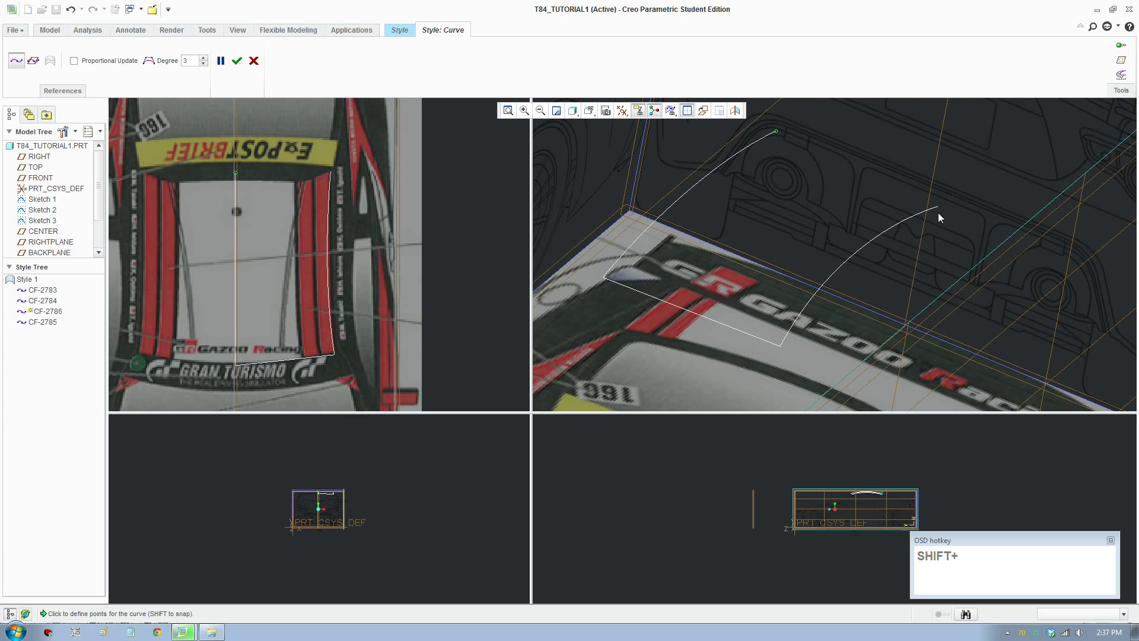
drag(938, 211, 942, 209)
drag(932, 221, 210, 69)
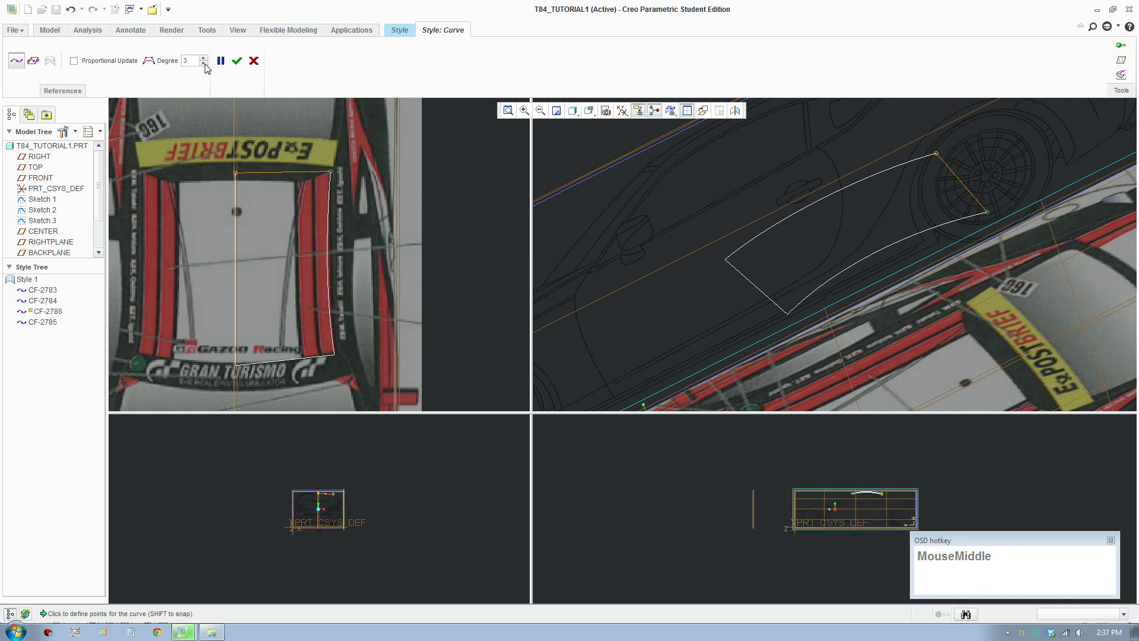
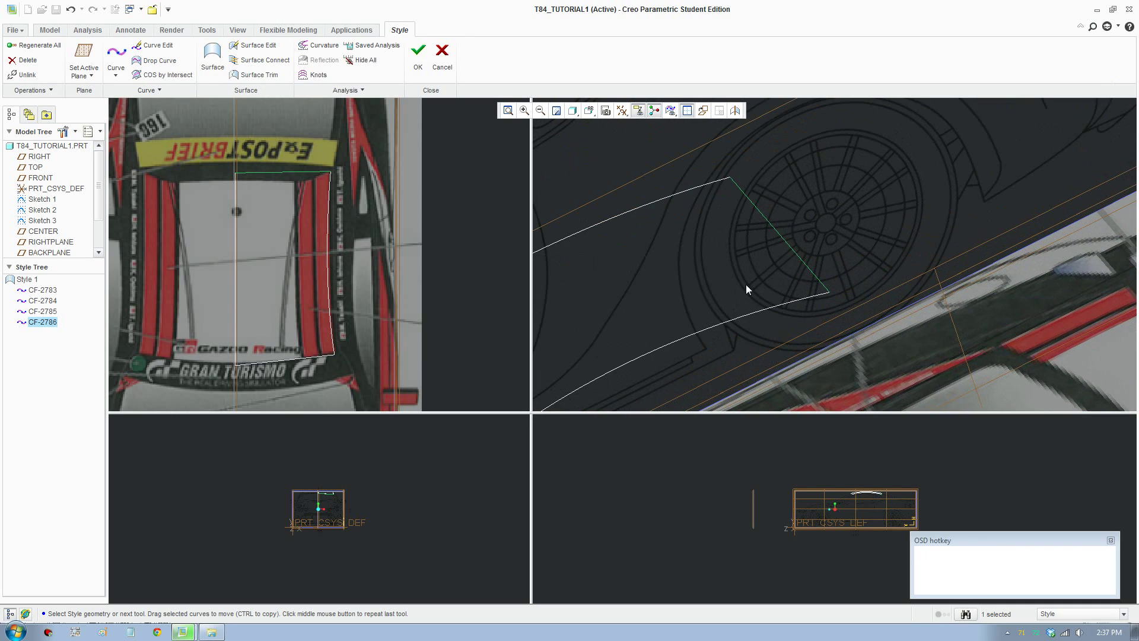
Begin a Curve Edit on roof edge curve CF-2785 in the side view.
middle_click(748, 290)
scroll(up, 3)
middle_click(706, 329)
middle_click(670, 334)
click(173, 52)
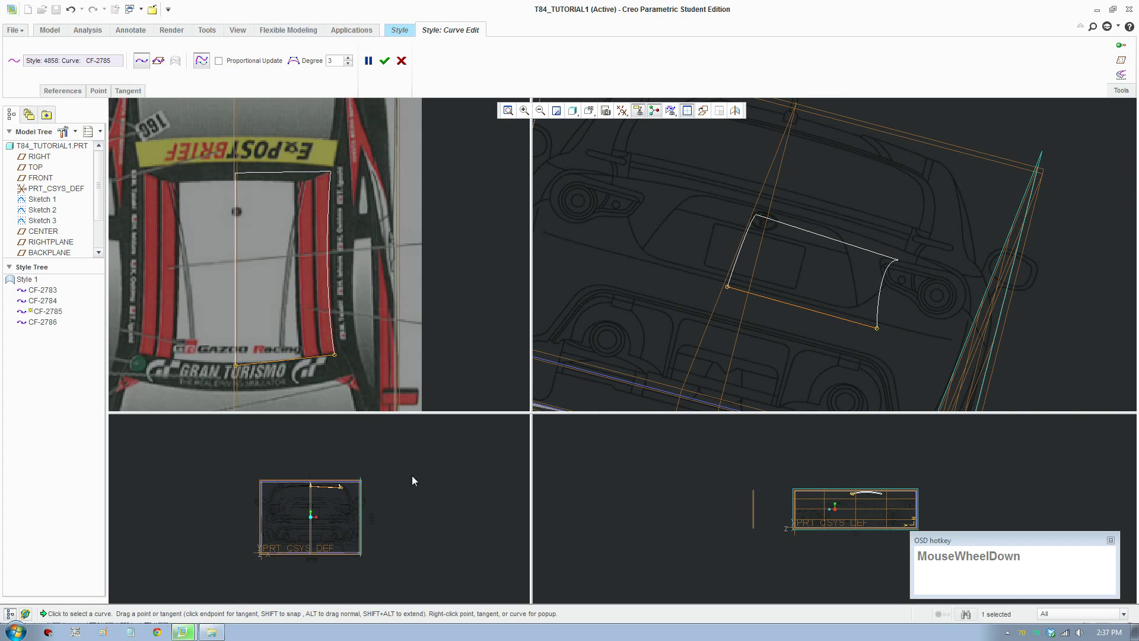
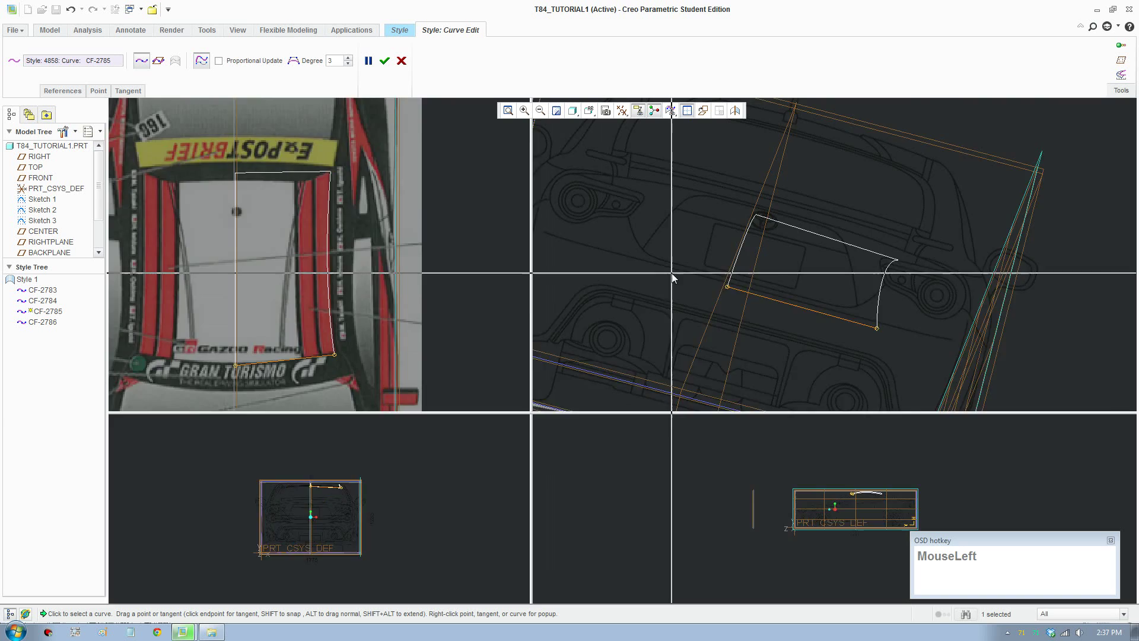
scroll(down, 3)
middle_click(426, 428)
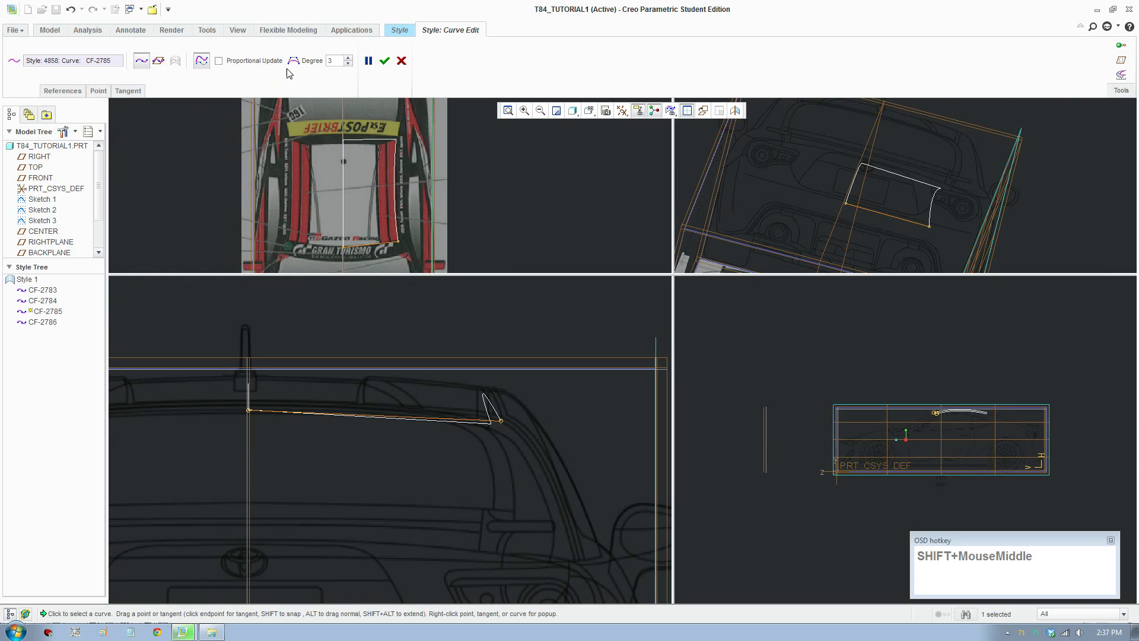
click(294, 71)
scroll(down, 3)
Move the curve end onto the roofline, try a Vertical end tangent, then set it back to Natural.
drag(333, 402, 262, 374)
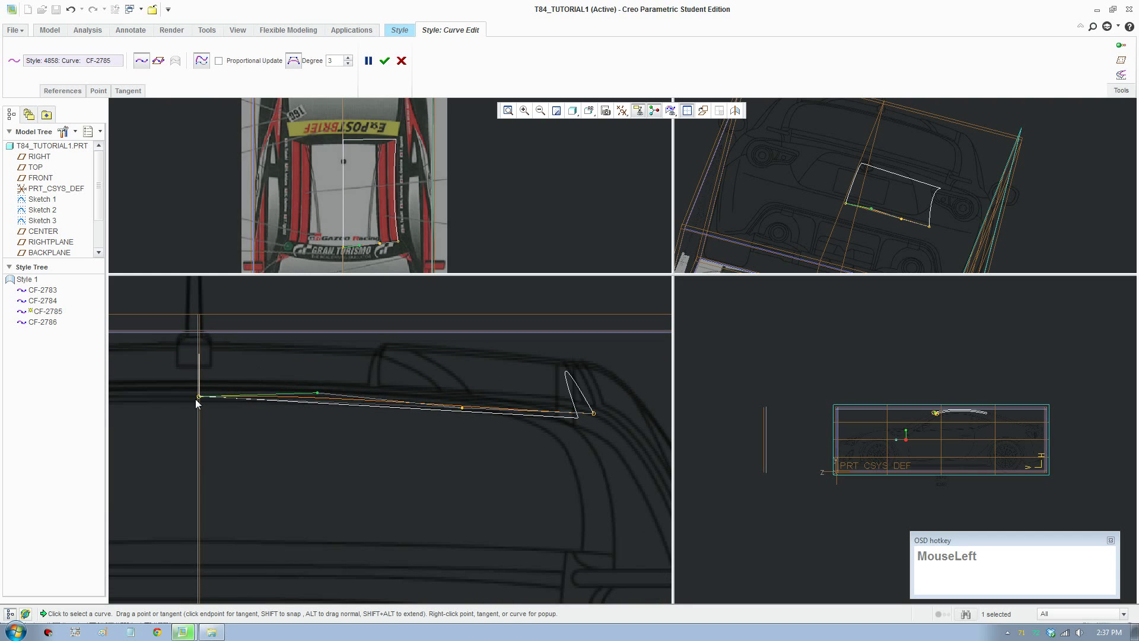
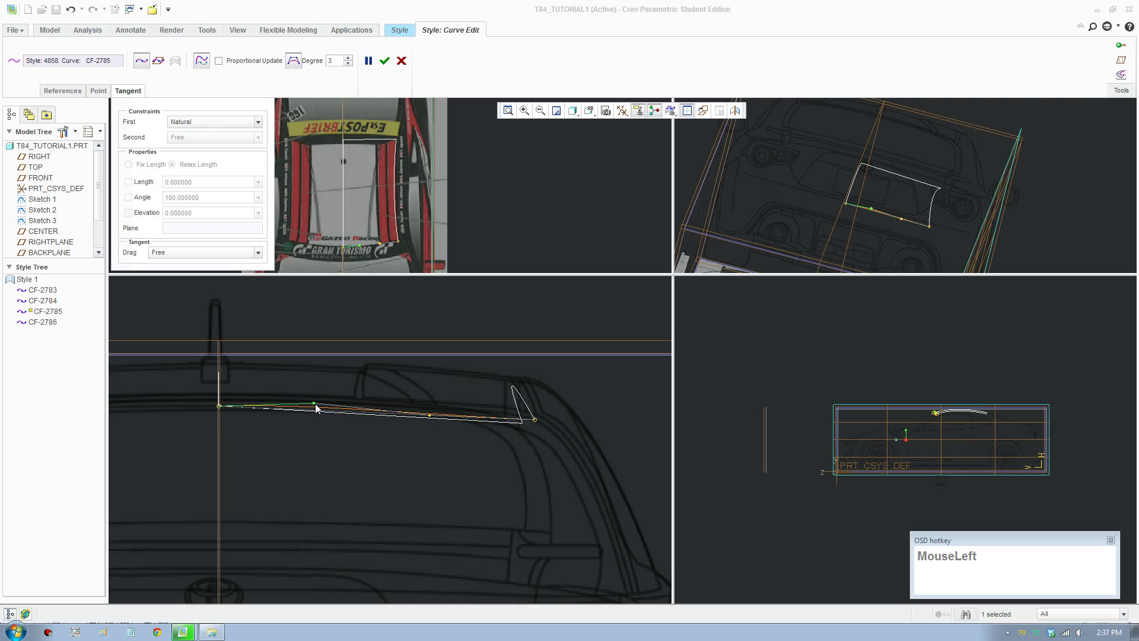
drag(314, 478, 186, 405)
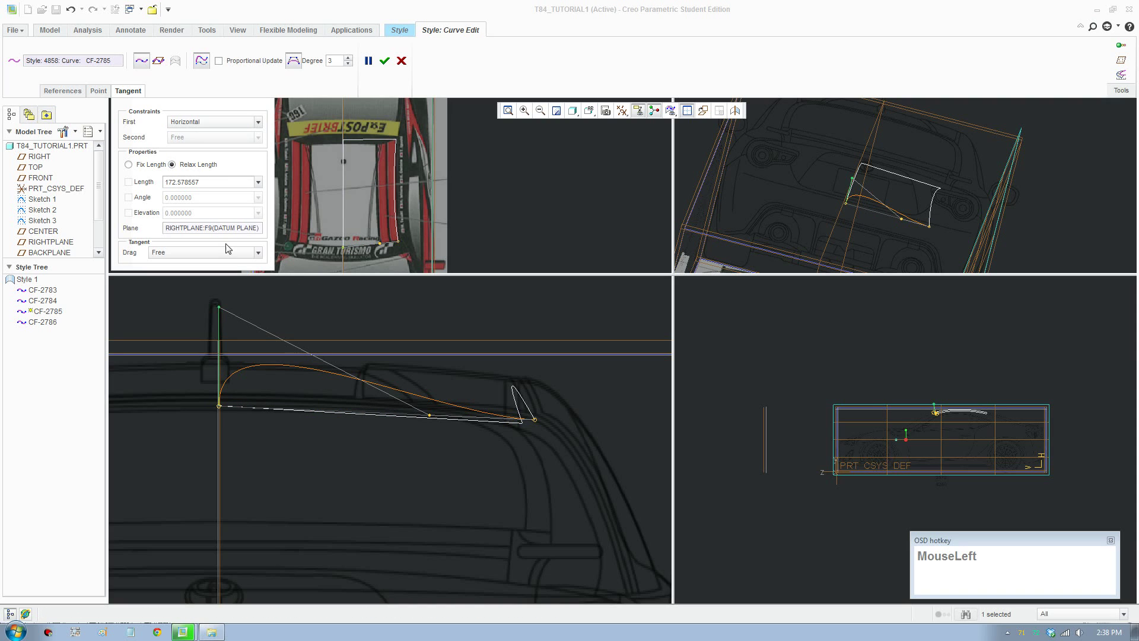
scroll(down, 3)
click(204, 145)
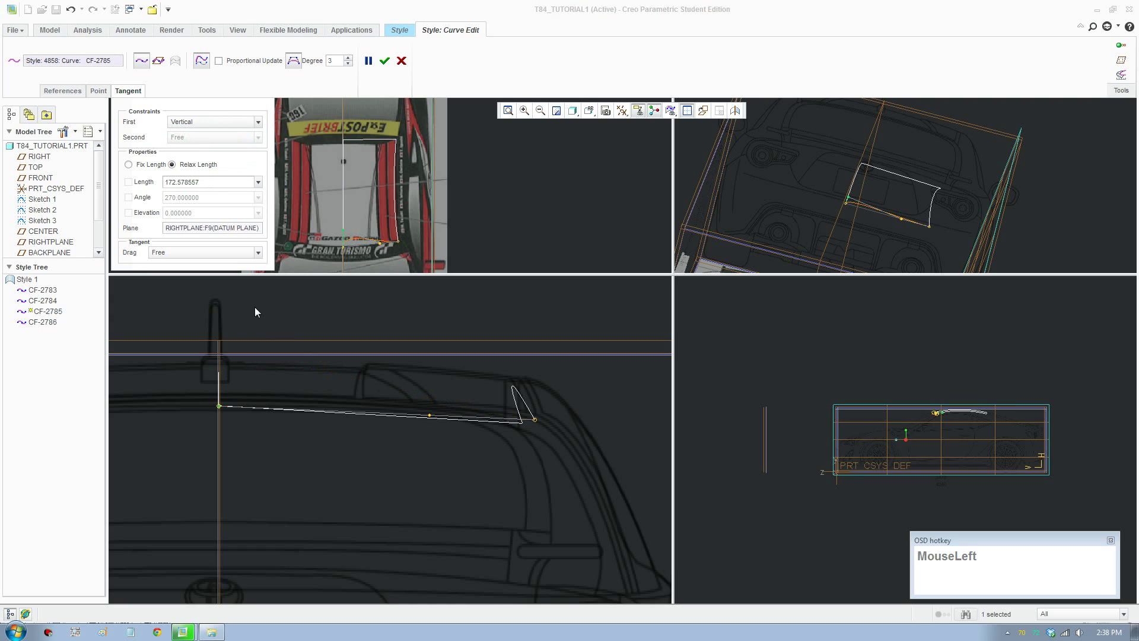
scroll(down, 3)
click(204, 128)
scroll(up, 3)
Nudge a last roof curve point along the roofline and accept the Curve Edit.
drag(196, 139, 399, 136)
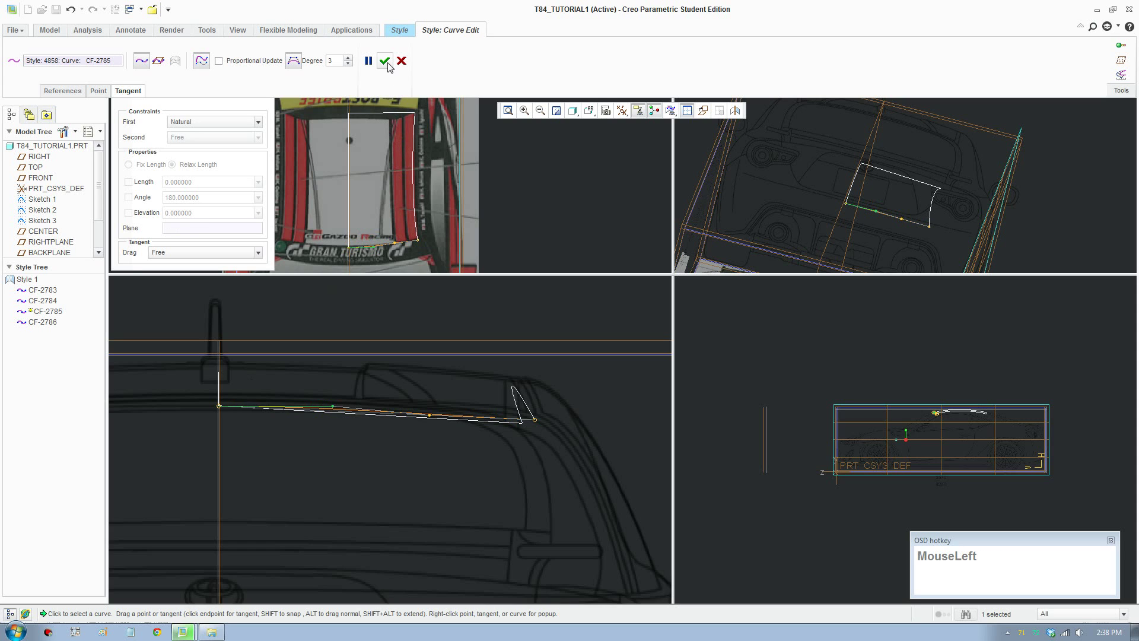
scroll(up, 3)
middle_click(893, 231)
scroll(up, 3)
middle_click(907, 246)
click(80, 58)
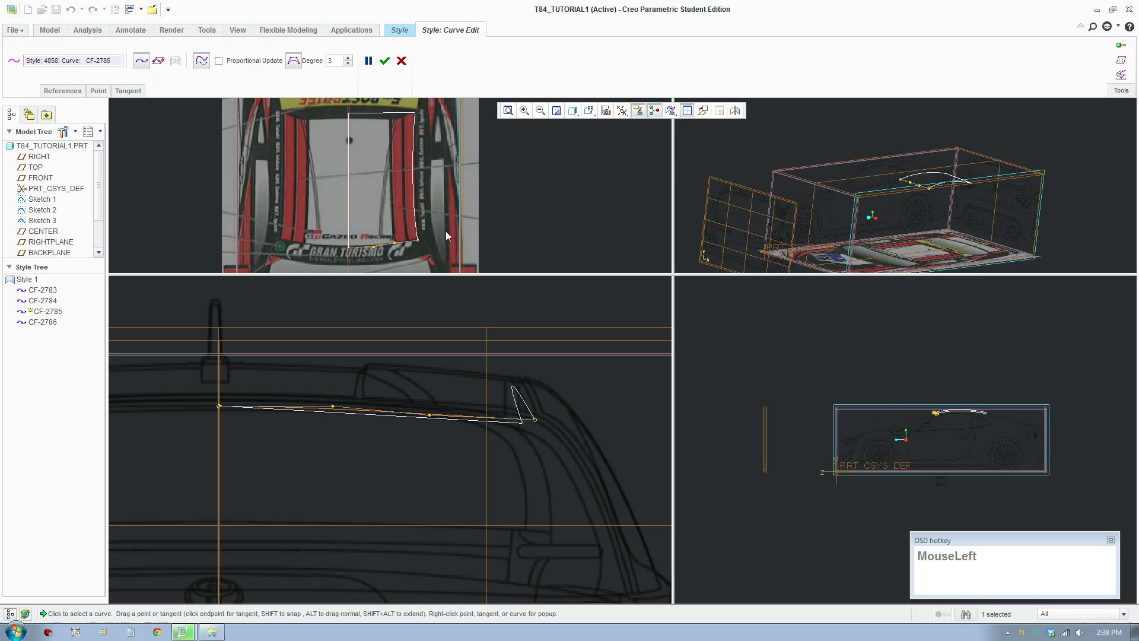
Orbit to inspect the closed roof outline in a single full-window 3D view.
scroll(down, 3)
drag(333, 407, 967, 178)
scroll(down, 3)
drag(942, 191, 331, 406)
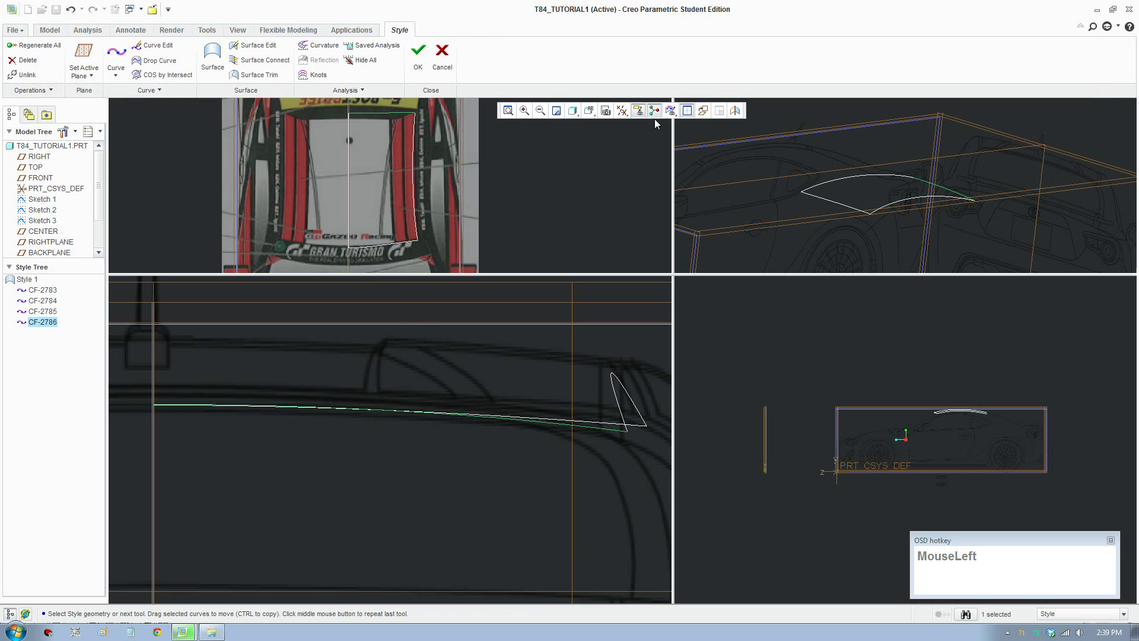
scroll(up, 3)
middle_click(727, 432)
Start a Style surface and pick the four roof curves as primary boundary chains for SF-2787.
drag(632, 257, 225, 69)
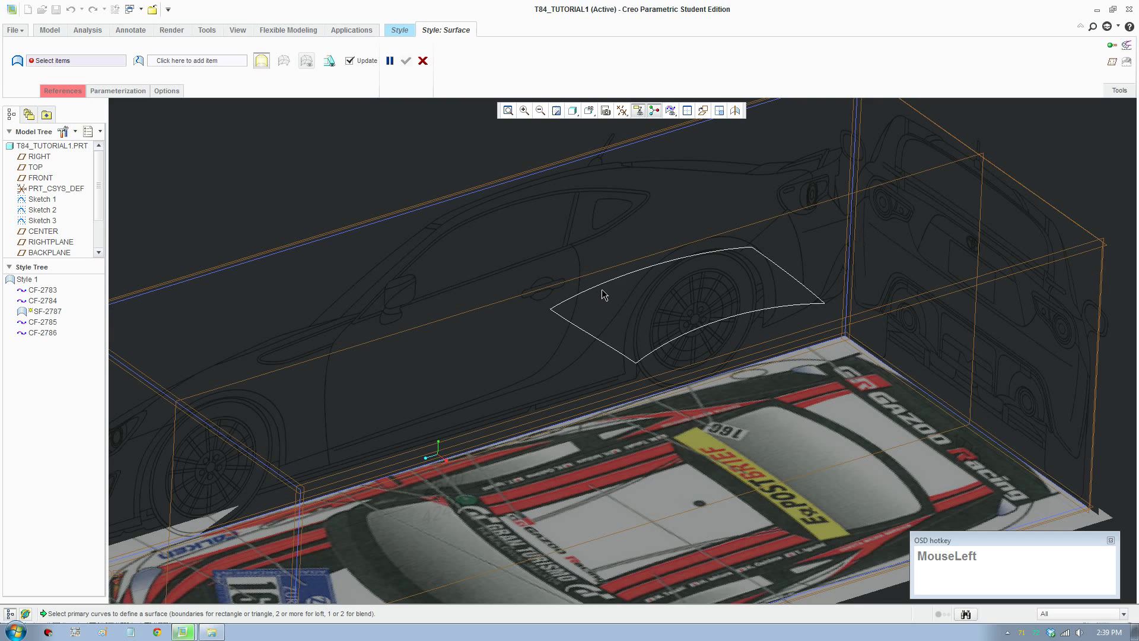
click(598, 333)
click(596, 338)
click(691, 336)
click(797, 276)
click(725, 250)
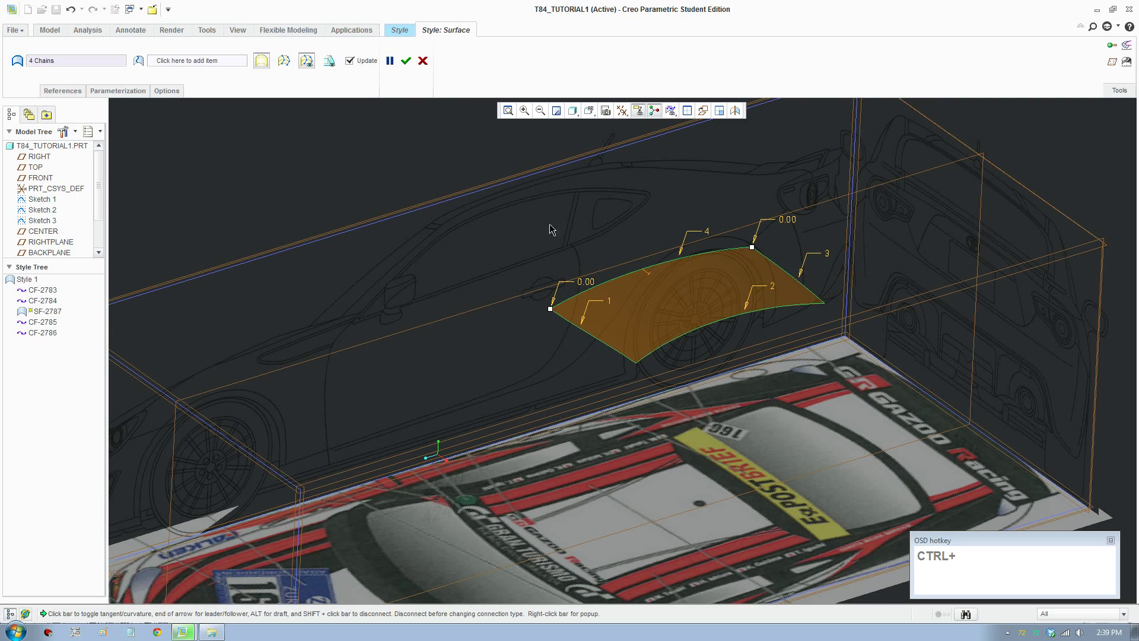
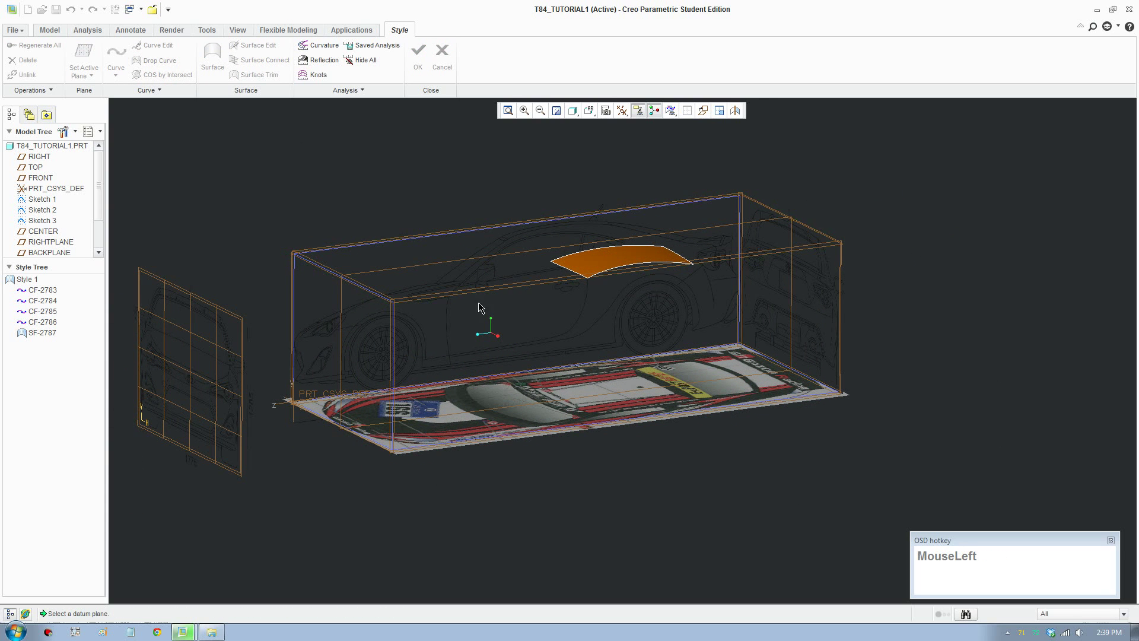
Accept the roof surface and bring the side blueprint into view with RIGHTPLANE active.
scroll(down, 3)
click(821, 250)
scroll(up, 3)
click(597, 112)
scroll(down, 3)
drag(612, 195, 732, 364)
scroll(down, 3)
scroll(down, 3)
Draw arc curve CF-2788 tracing the front wheel arch and adjust its shape.
click(122, 81)
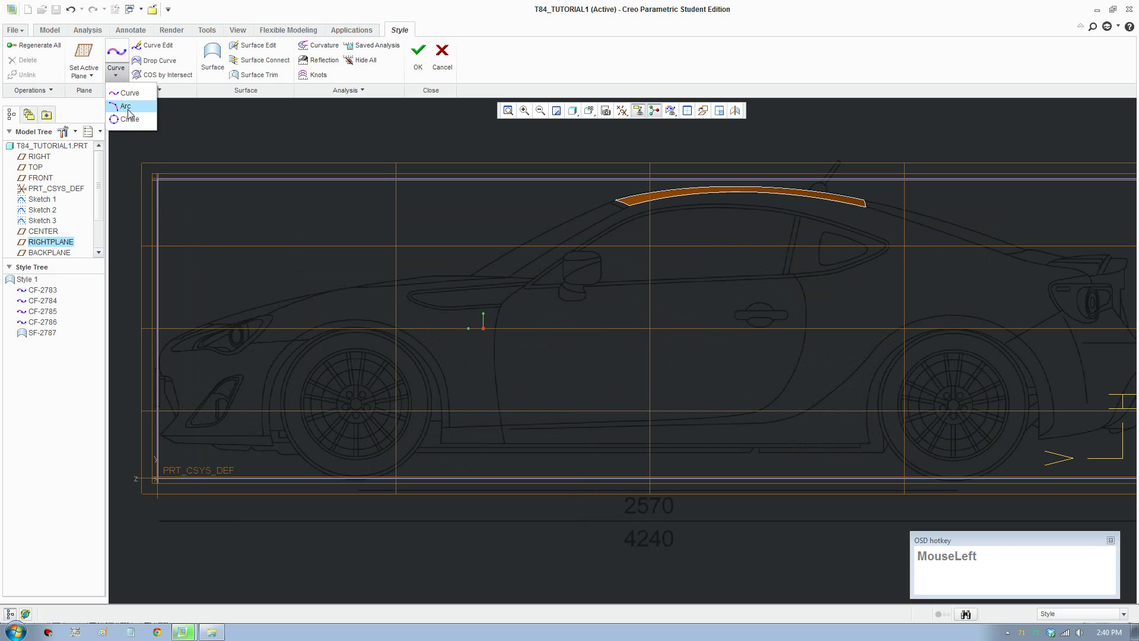
scroll(down, 3)
drag(363, 375, 416, 283)
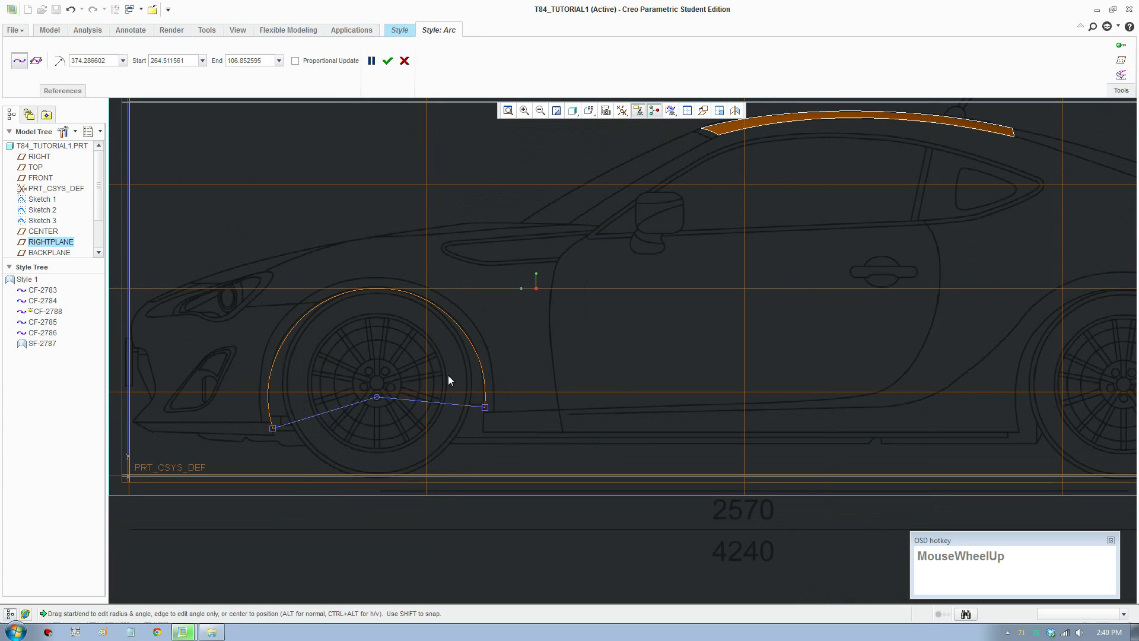
scroll(up, 3)
middle_click(749, 417)
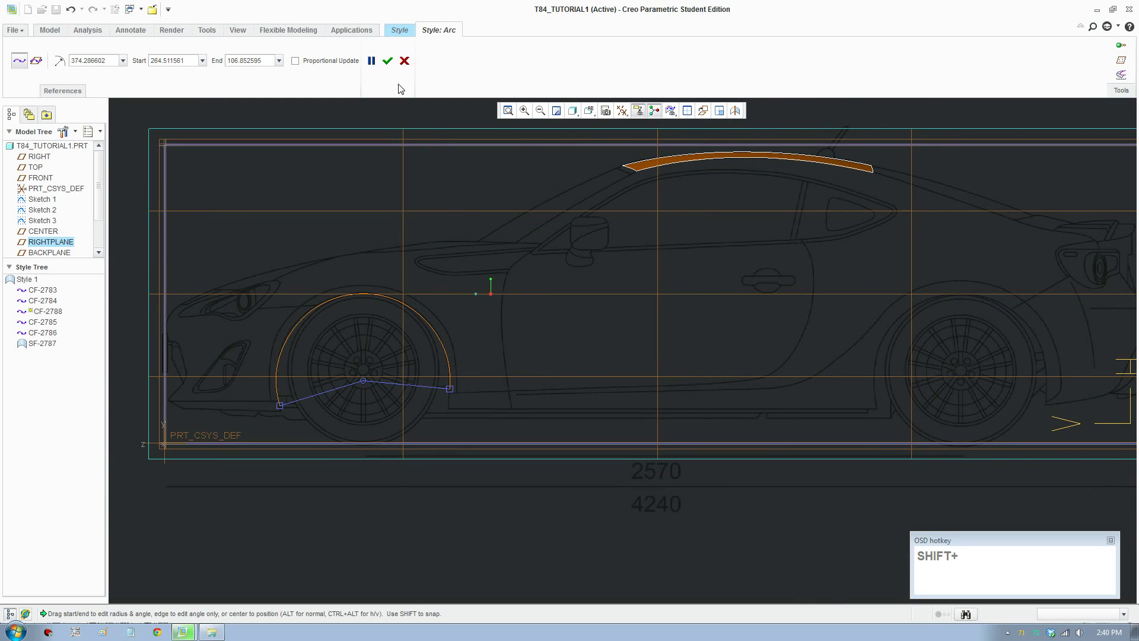
drag(395, 72, 524, 353)
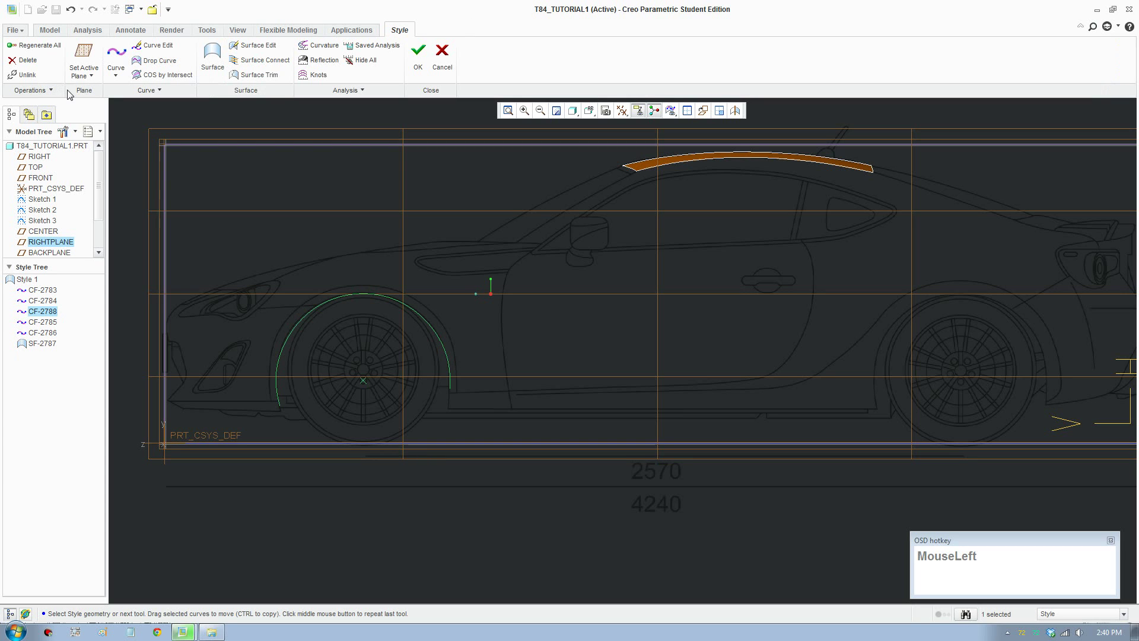
Draw arc curve CF-2790 over the rear wheel arch, finish it, and reach the curve offset option.
scroll(down, 3)
middle_click(1041, 370)
scroll(down, 3)
drag(582, 365, 386, 122)
scroll(up, 3)
middle_click(439, 384)
scroll(down, 3)
click(157, 92)
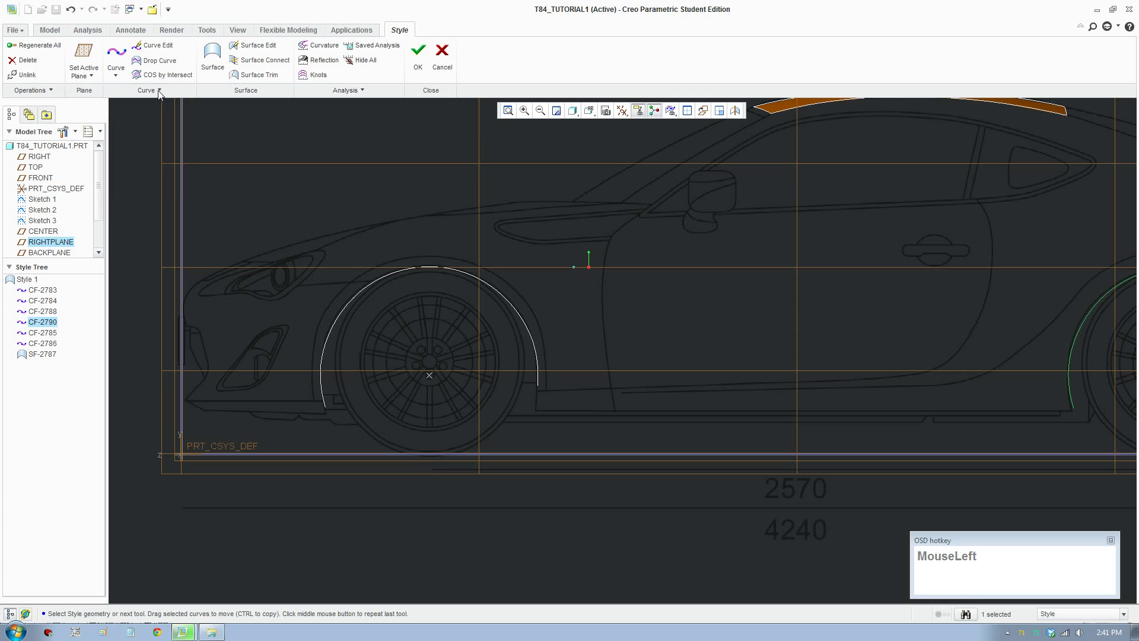
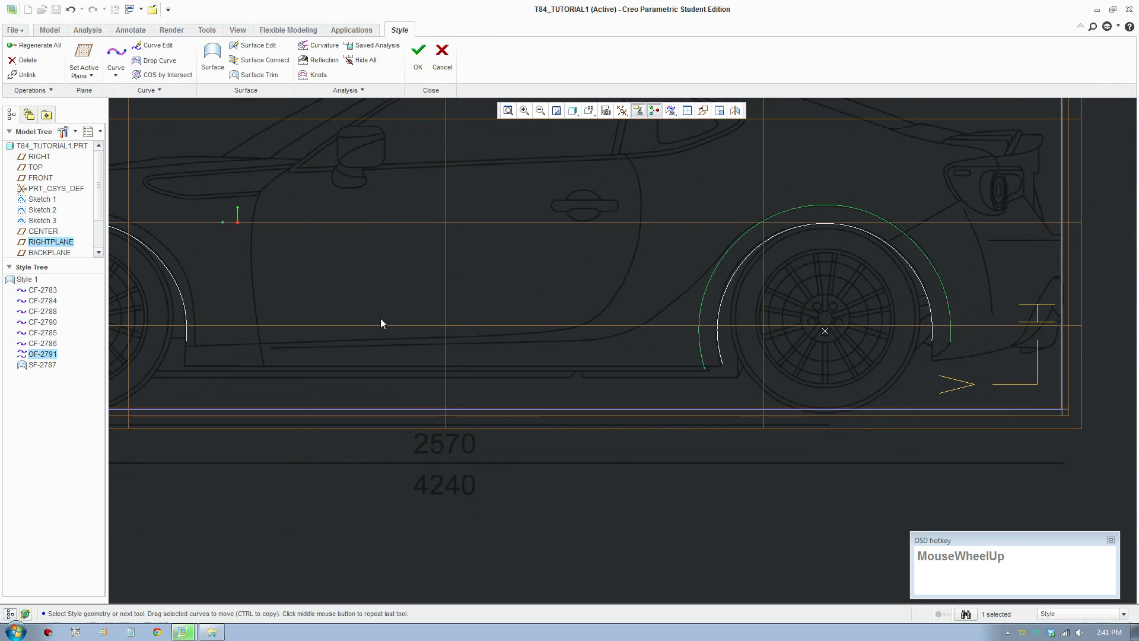
Create the offset copy of the front wheel-arch arc outlining the fender.
middle_click(388, 321)
drag(378, 271, 423, 72)
scroll(up, 3)
middle_click(679, 391)
click(357, 179)
scroll(down, 3)
Build the first flat fender surface between the two front arch curves and review it.
click(456, 298)
click(462, 307)
scroll(up, 3)
middle_click(807, 393)
scroll(down, 3)
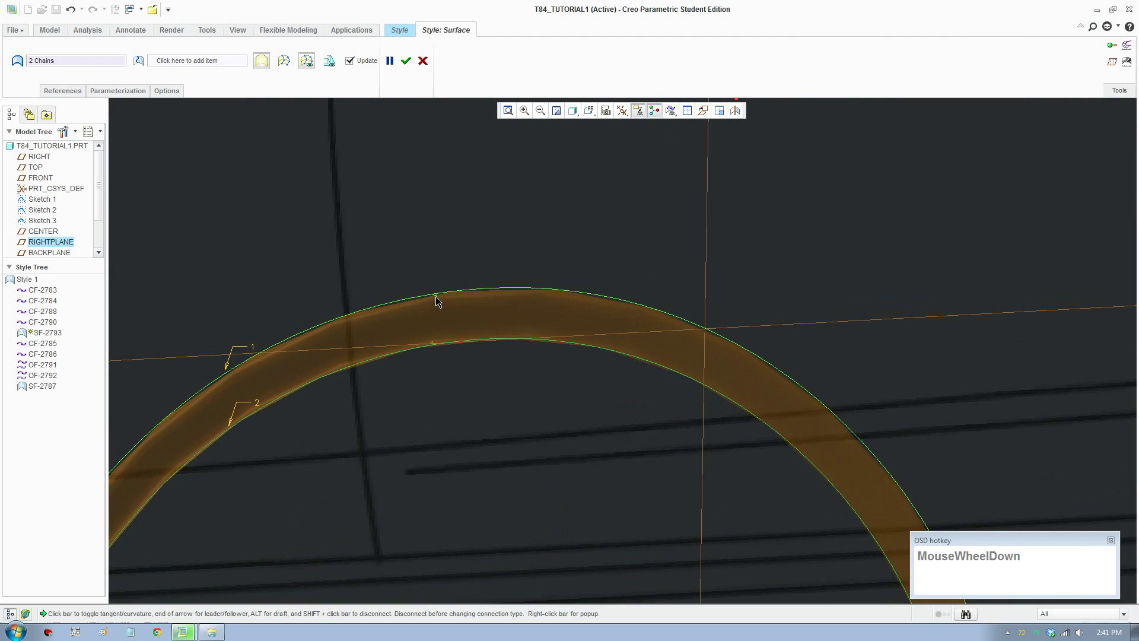
middle_click(451, 321)
scroll(up, 3)
drag(791, 468, 817, 529)
click(816, 529)
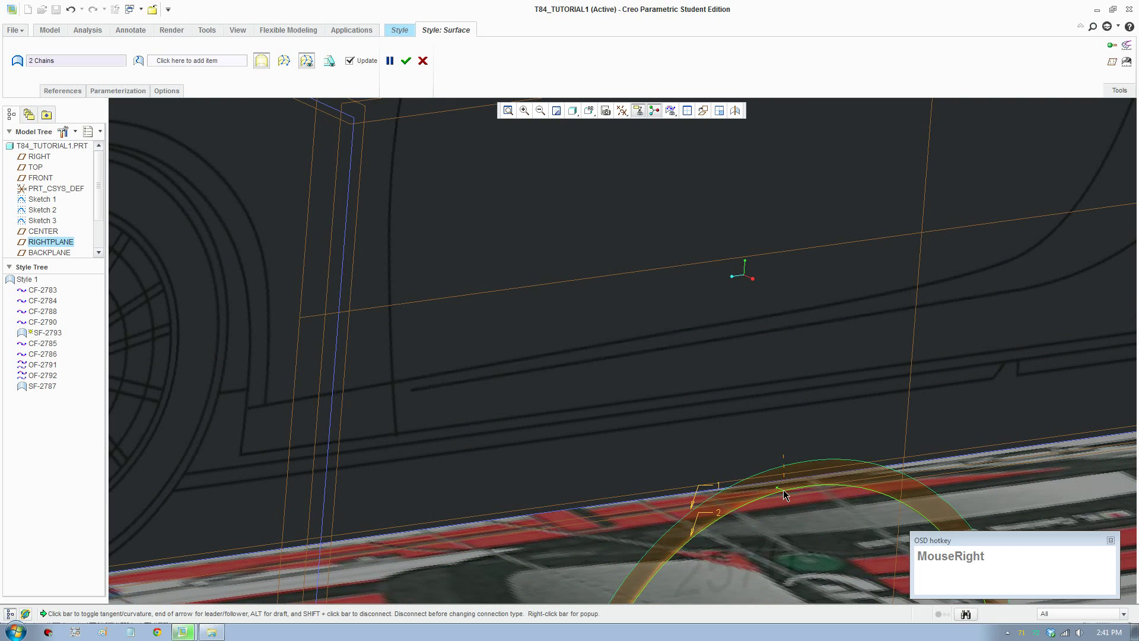
click(819, 552)
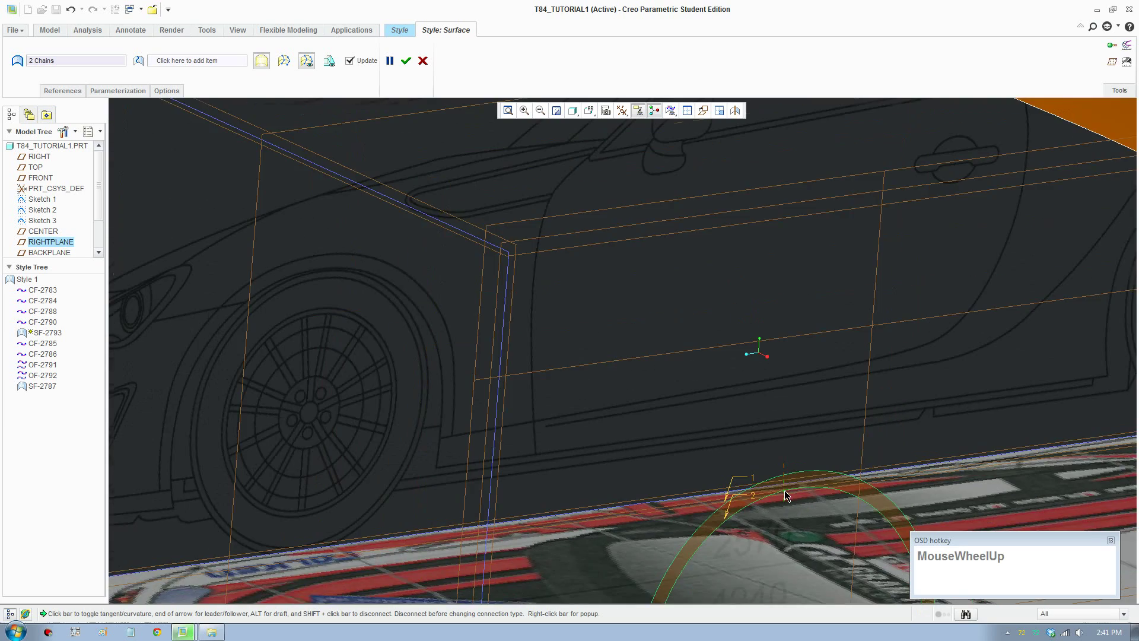
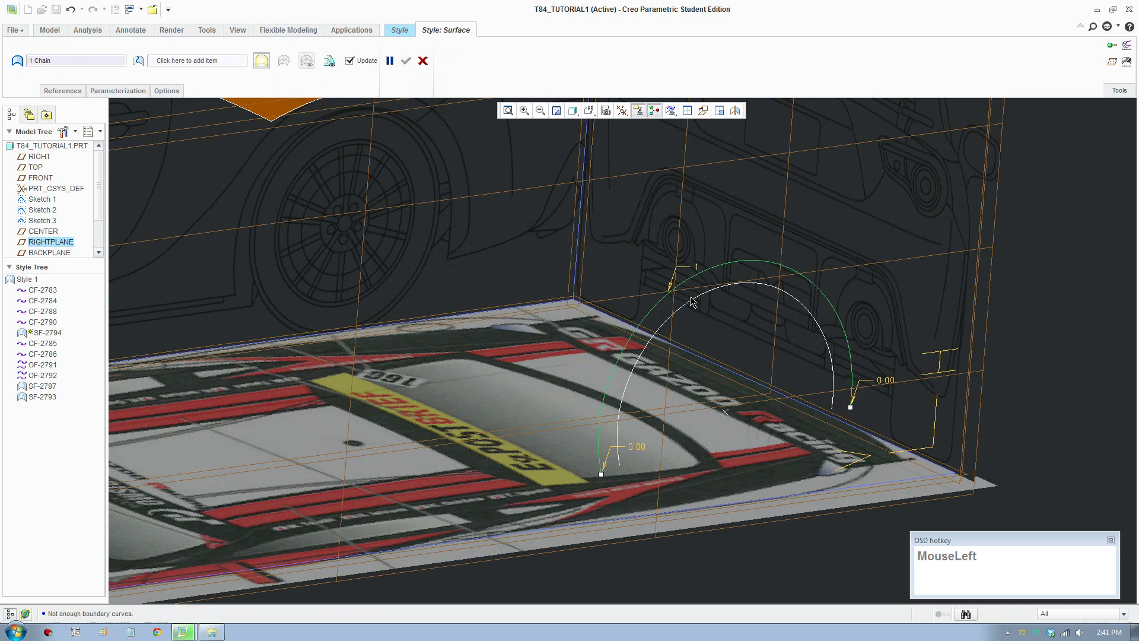
Select the second rear arch chain, confirm fender surface SF-2794, and orbit to review all patches.
click(697, 300)
right_click(732, 270)
click(763, 334)
right_click(728, 291)
drag(757, 346, 722, 276)
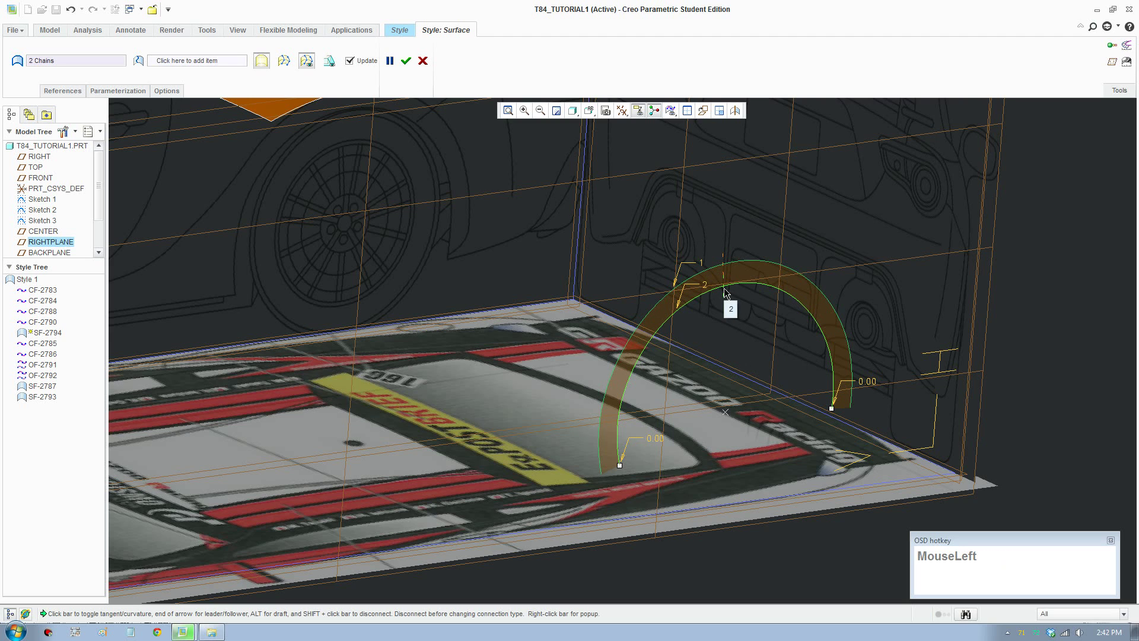
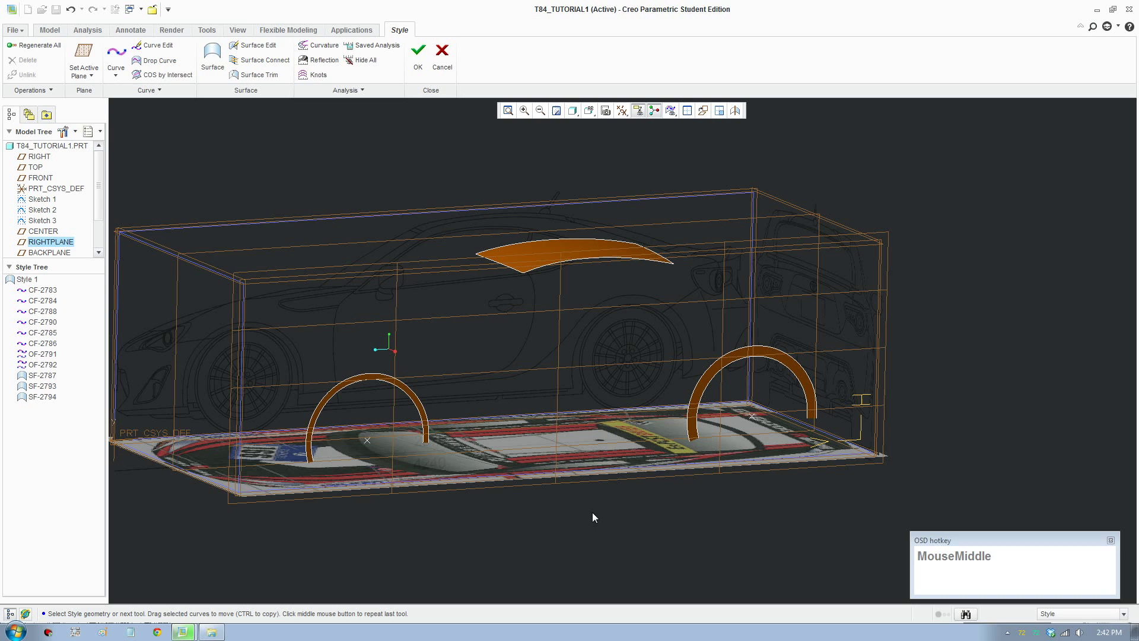
middle_click(614, 450)
scroll(down, 3)
middle_click(684, 461)
middle_click(672, 436)
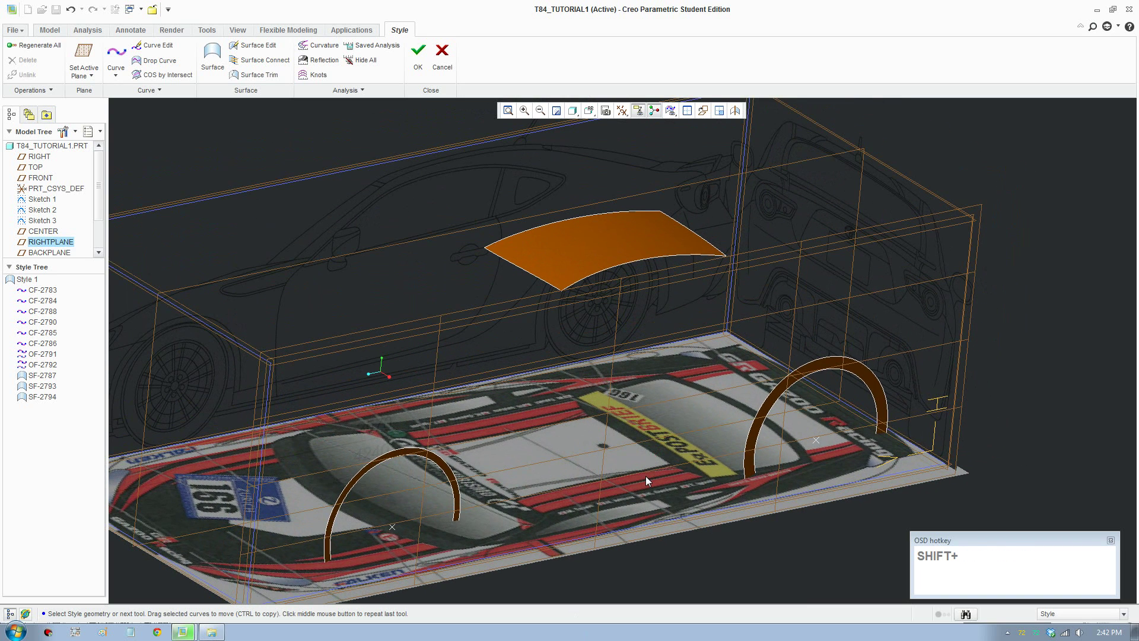